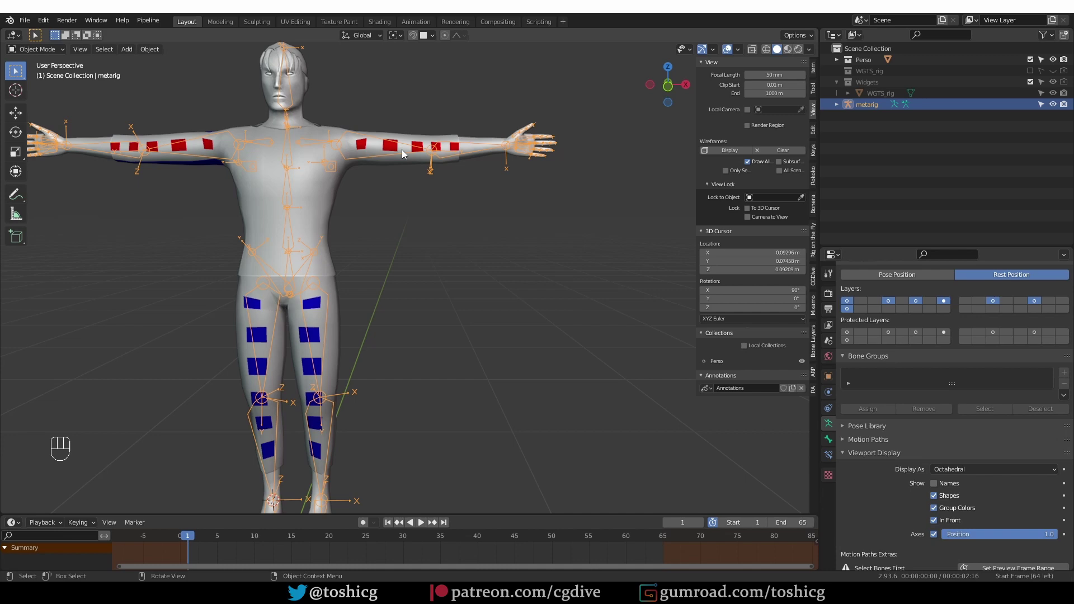
Generate the rig from the metarig, select it and orbit around the left arm controls.
click(901, 472)
drag(427, 186, 459, 293)
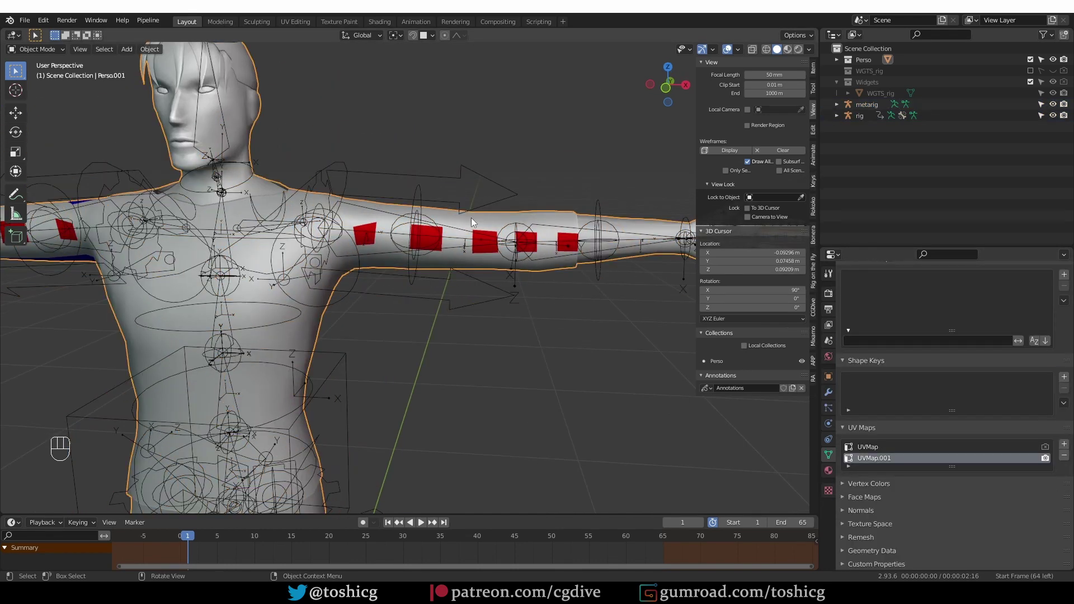
click(492, 181)
key(ctrl+p)
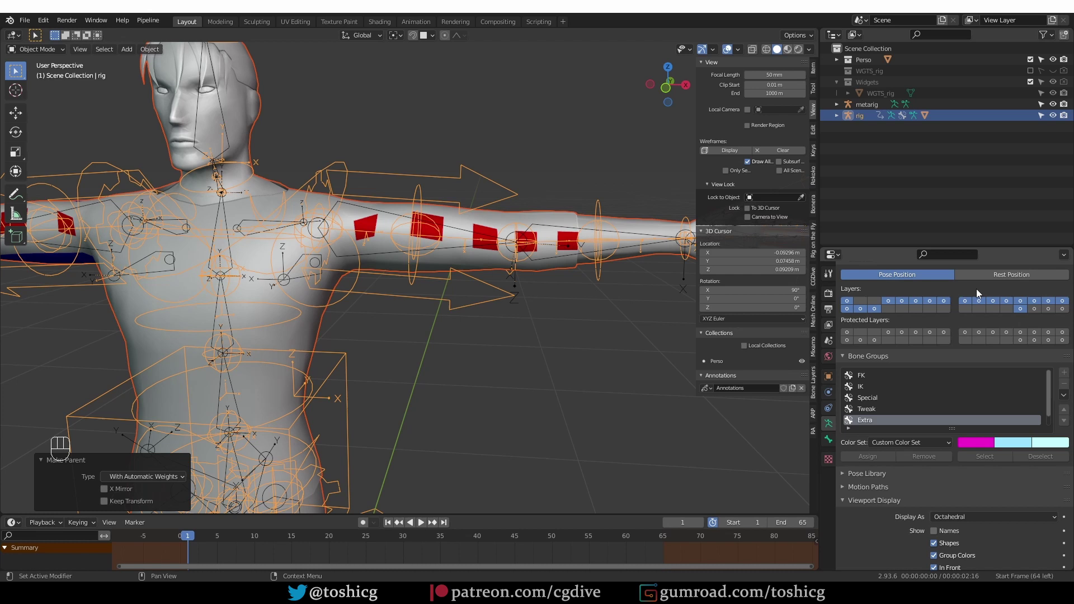
click(924, 270)
drag(1021, 282, 915, 276)
drag(1013, 274, 920, 275)
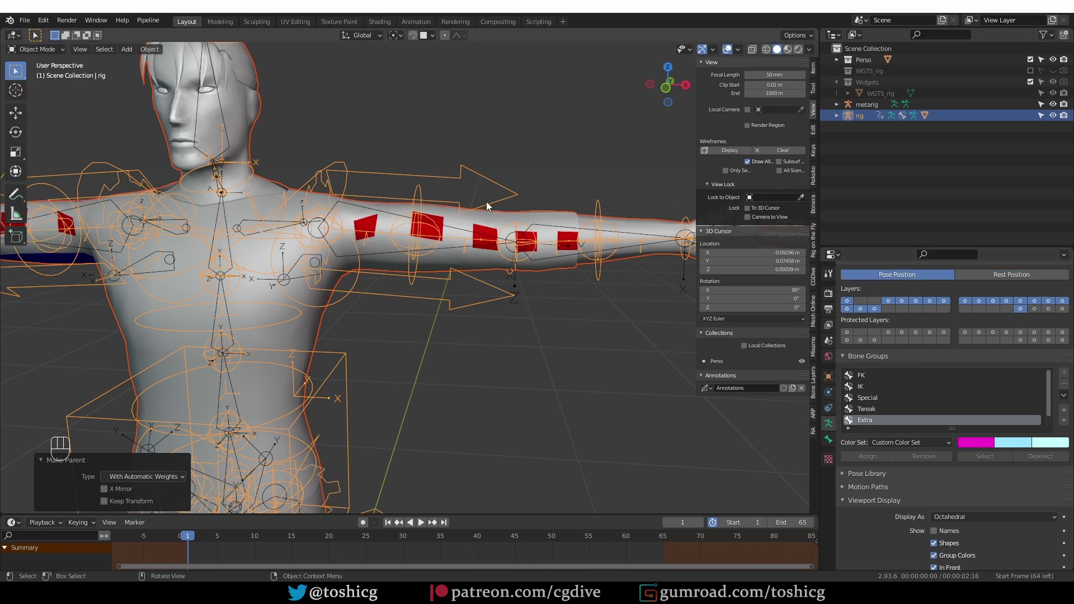
Undo back to the metarig and frame both of its arms in view.
middle_click(503, 205)
key(ctrl+z)
key(ctrl+z)
key(ctrl+z)
key(ctrl+z)
key(ctrl+z)
key(ctrl+z)
key(ctrl+z)
drag(380, 247, 387, 210)
drag(395, 260, 404, 230)
Set upper_arm.L's Rigify Rotation Axis to Automatic and regenerate the rig from the Q favourites menu.
key(Tab)
click(411, 168)
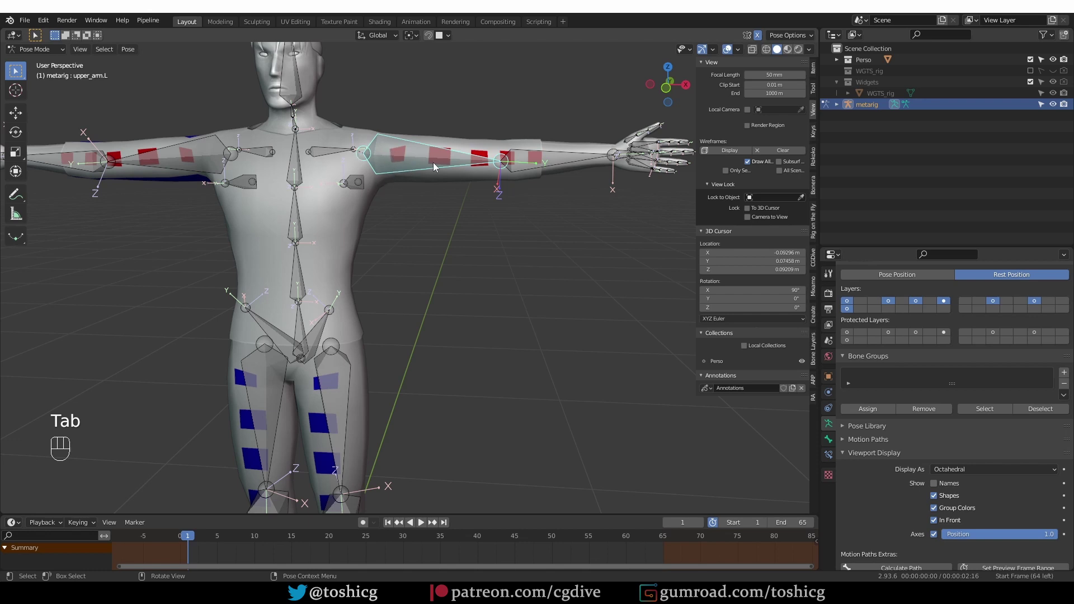
click(832, 445)
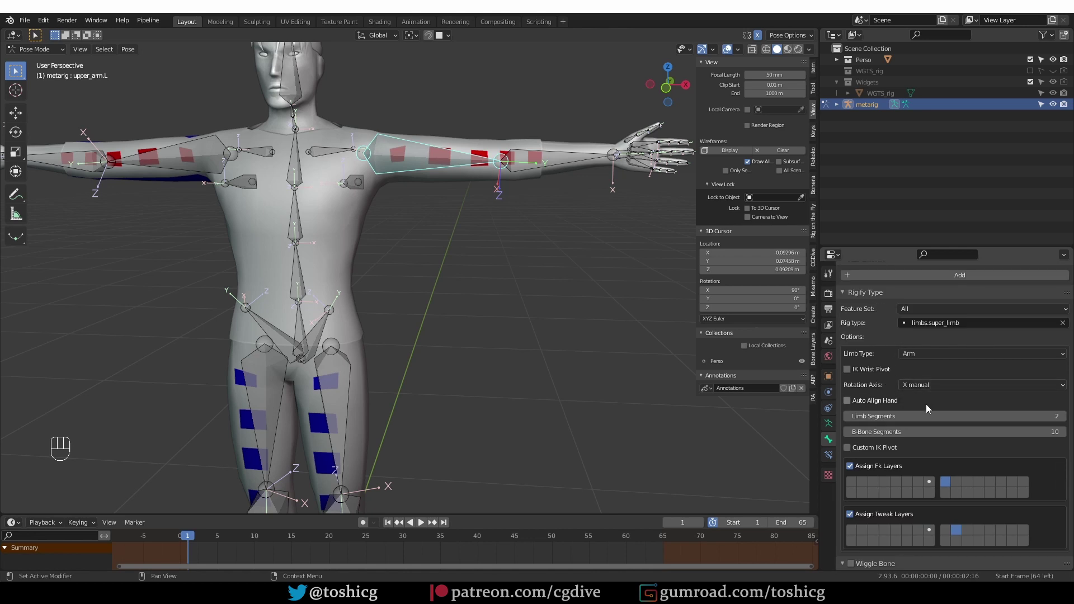
drag(937, 388, 929, 426)
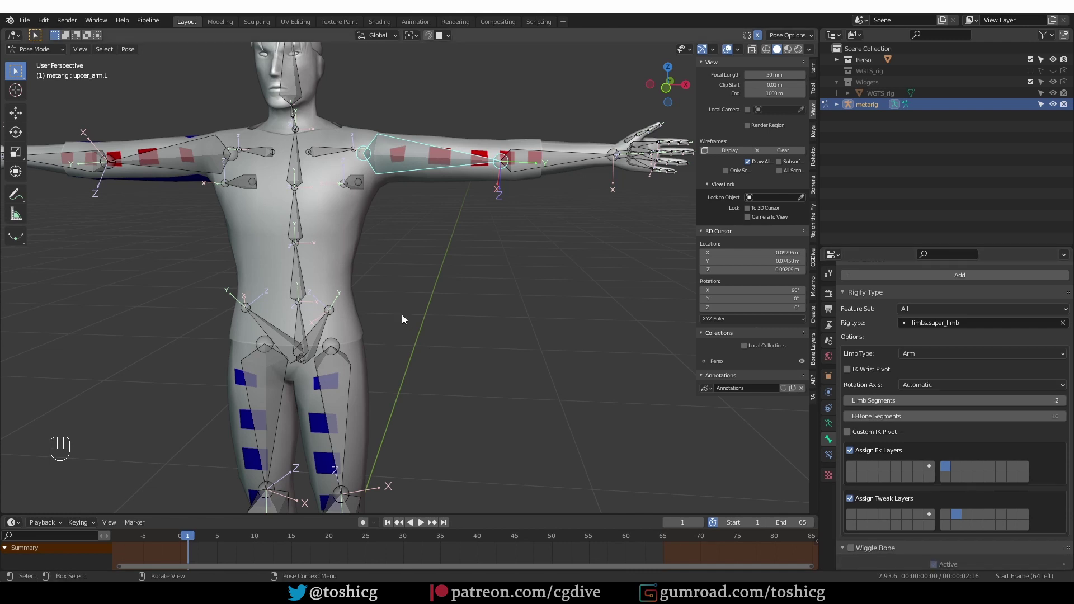
middle_click(408, 316)
key(q)
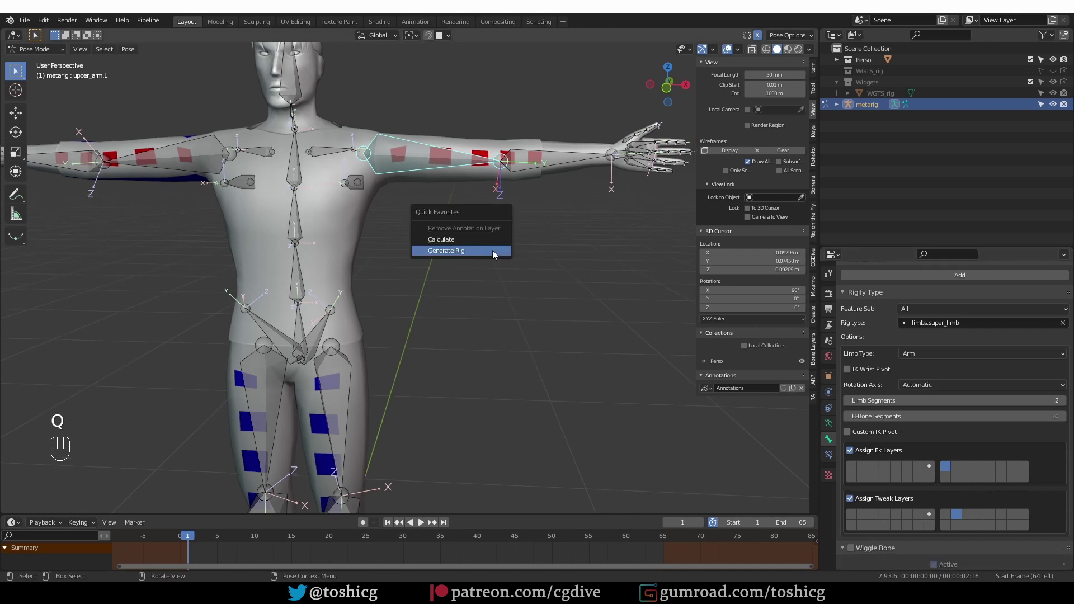
click(429, 257)
Select the regenerated rig and toggle it between Rest Position and Pose Position in Armature settings.
click(520, 143)
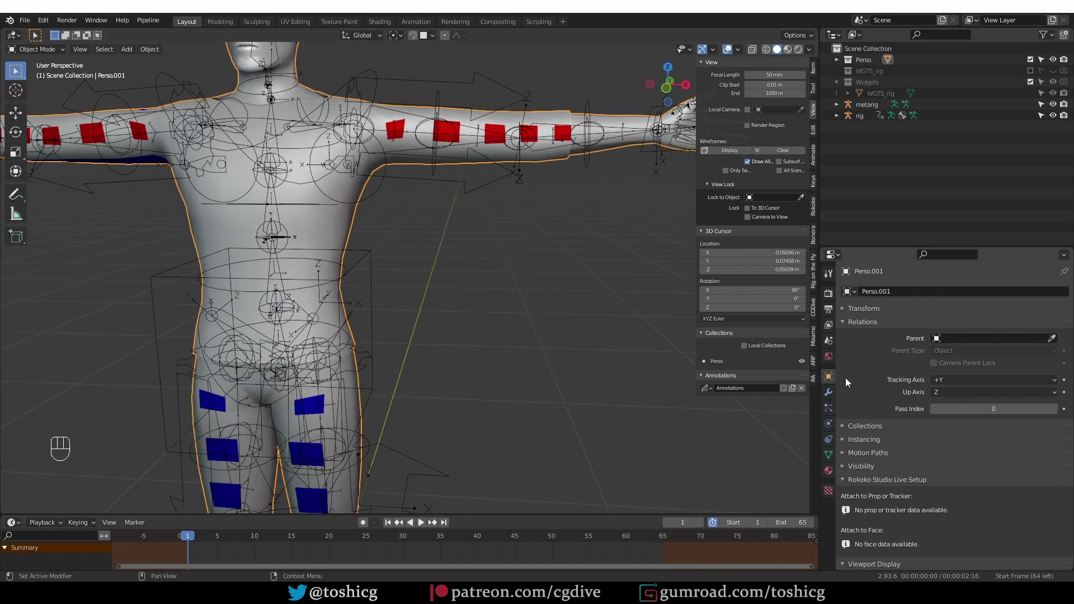
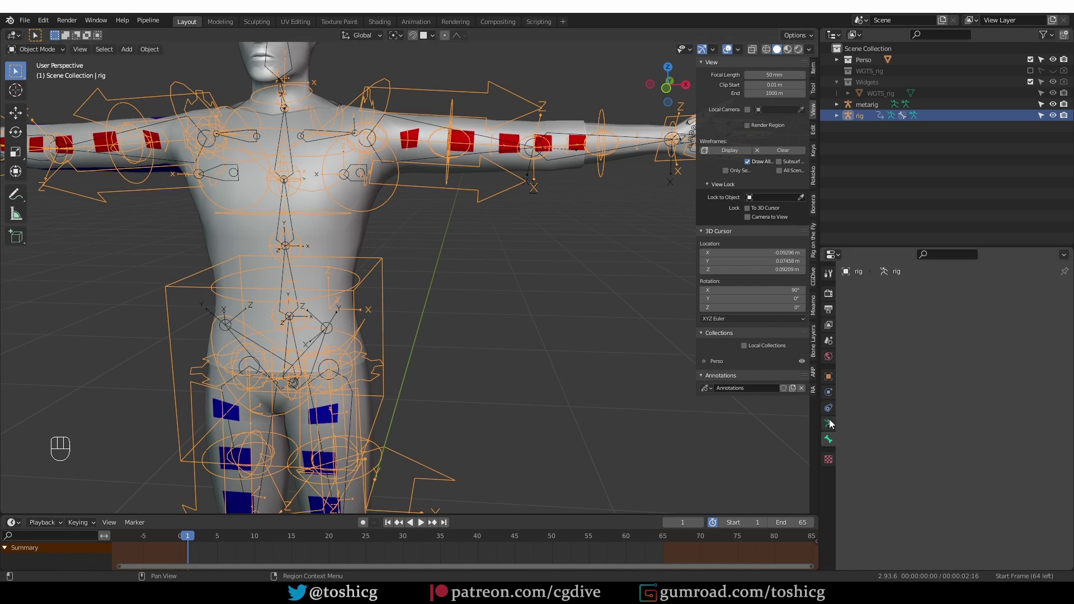
click(1016, 327)
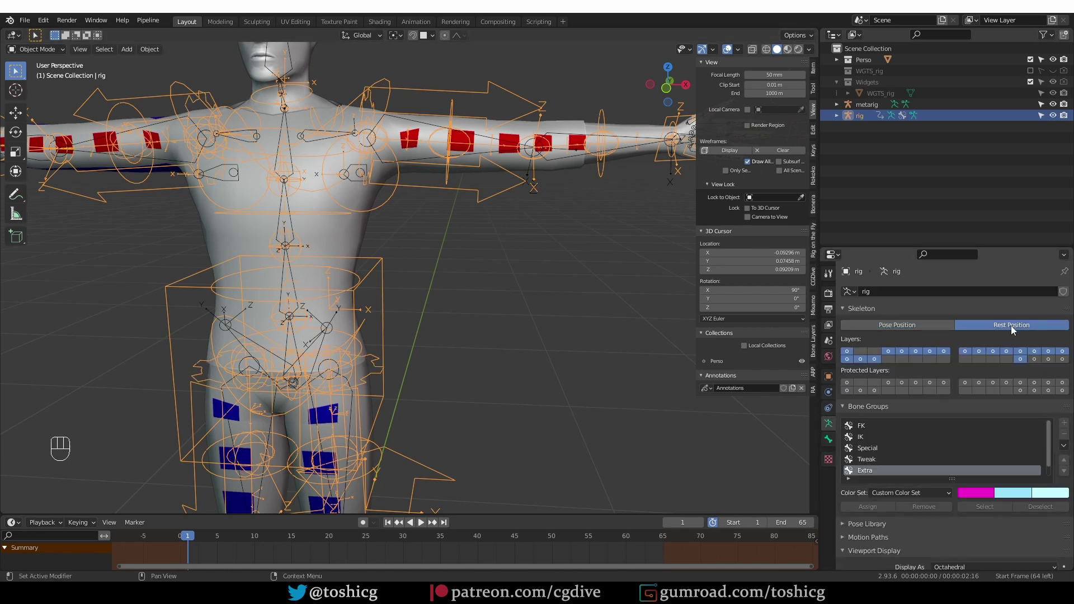
click(1023, 330)
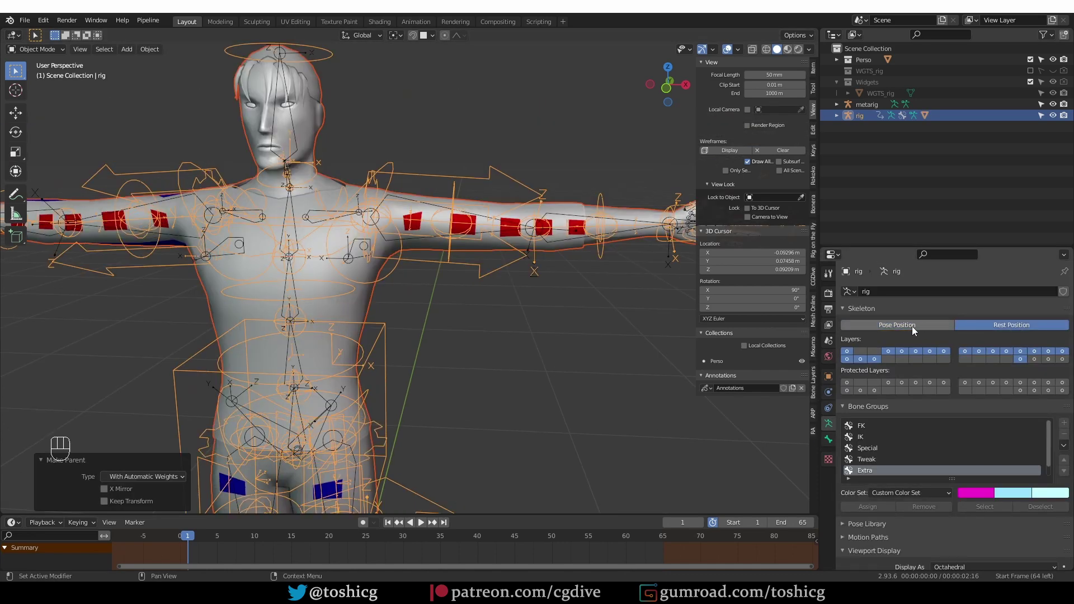
click(916, 330)
click(1000, 330)
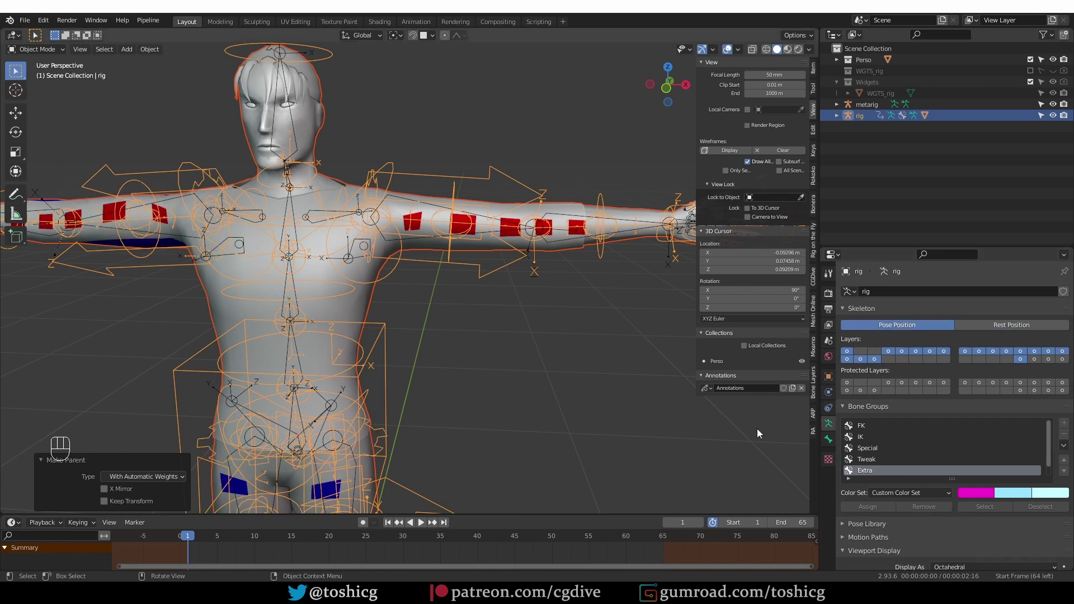
Orbit and zoom to check torso and whole body, then leave the rig in Pose Position.
drag(1005, 325, 906, 331)
drag(107, 283, 321, 295)
drag(305, 284, 344, 287)
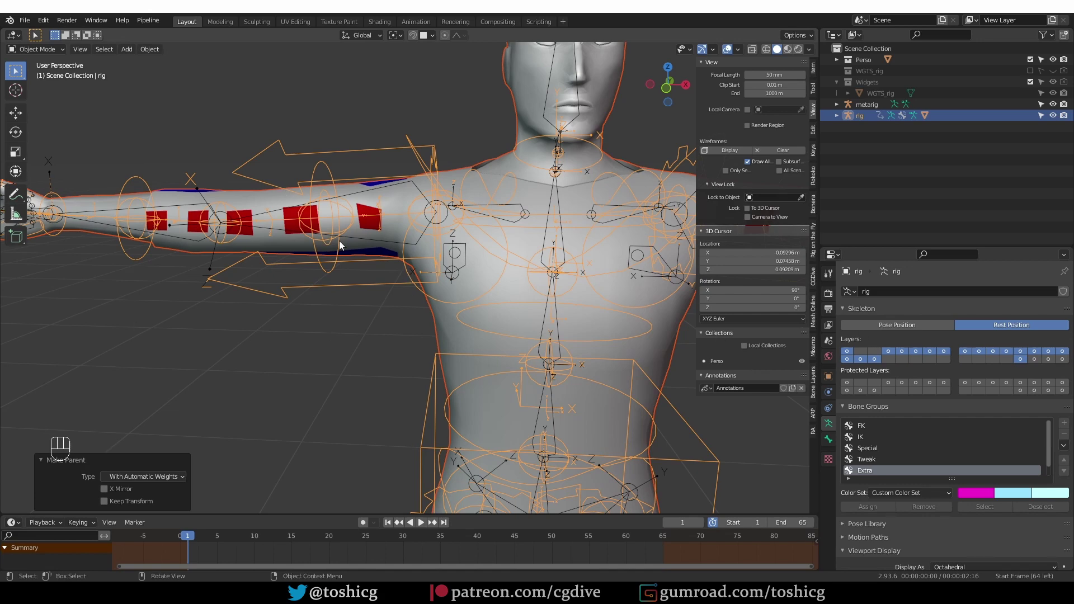
drag(886, 326, 423, 311)
key(ctrl+z)
key(ctrl+z)
key(ctrl+z)
click(513, 367)
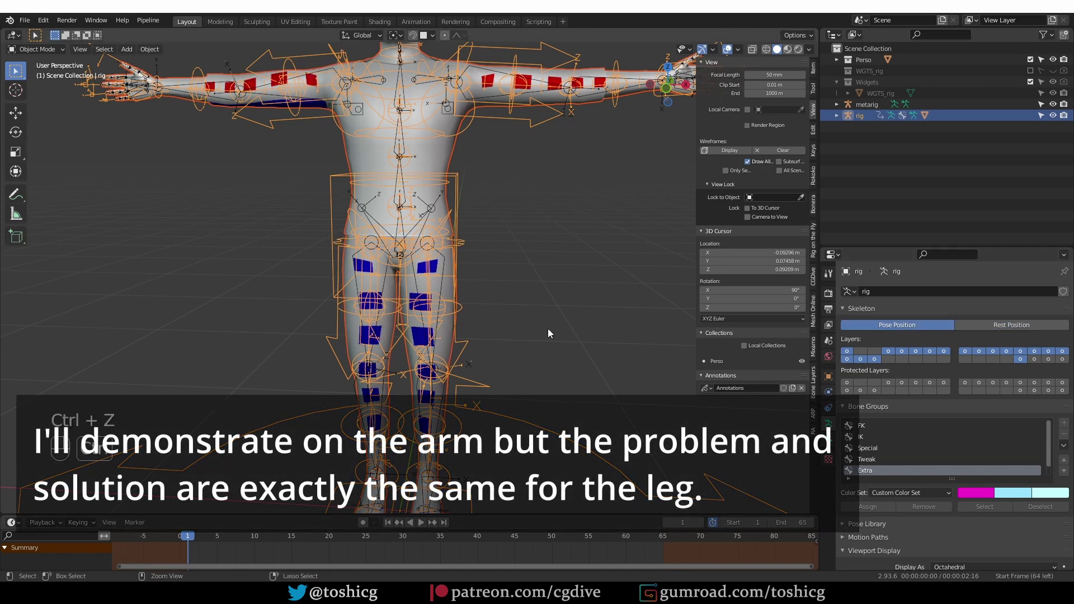
Undo back to the metarig and set upper_arm.L's Rigify Rotation Axis to X manual.
key(ctrl+z)
key(ctrl+z)
key(ctrl+z)
key(ctrl+z)
key(ctrl+z)
key(ctrl+z)
key(ctrl+z)
key(ctrl+z)
key(ctrl+z)
middle_click(502, 147)
click(492, 168)
click(834, 441)
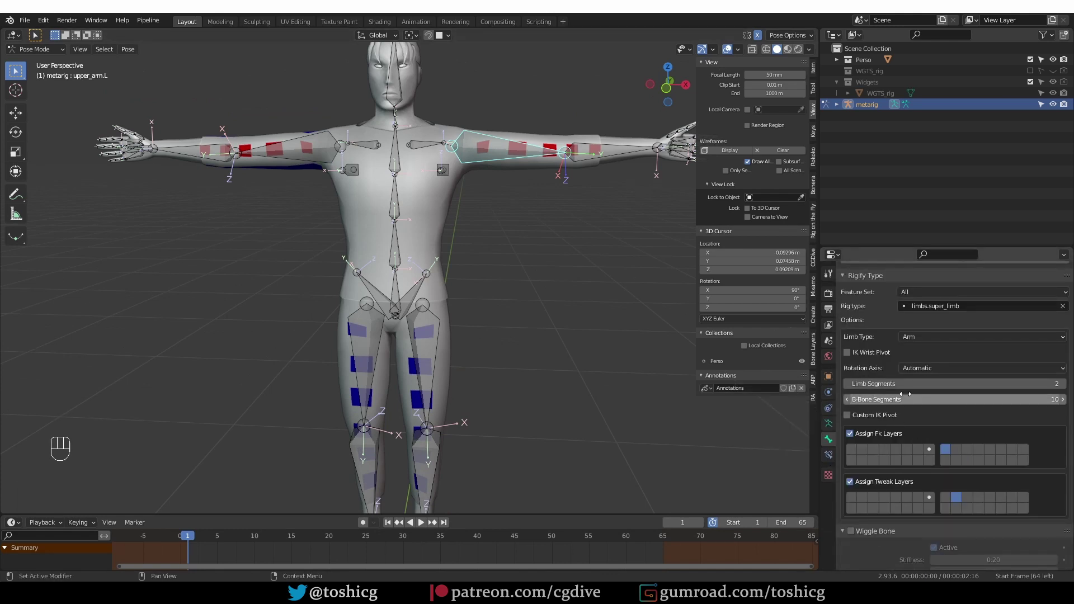
drag(929, 369, 946, 385)
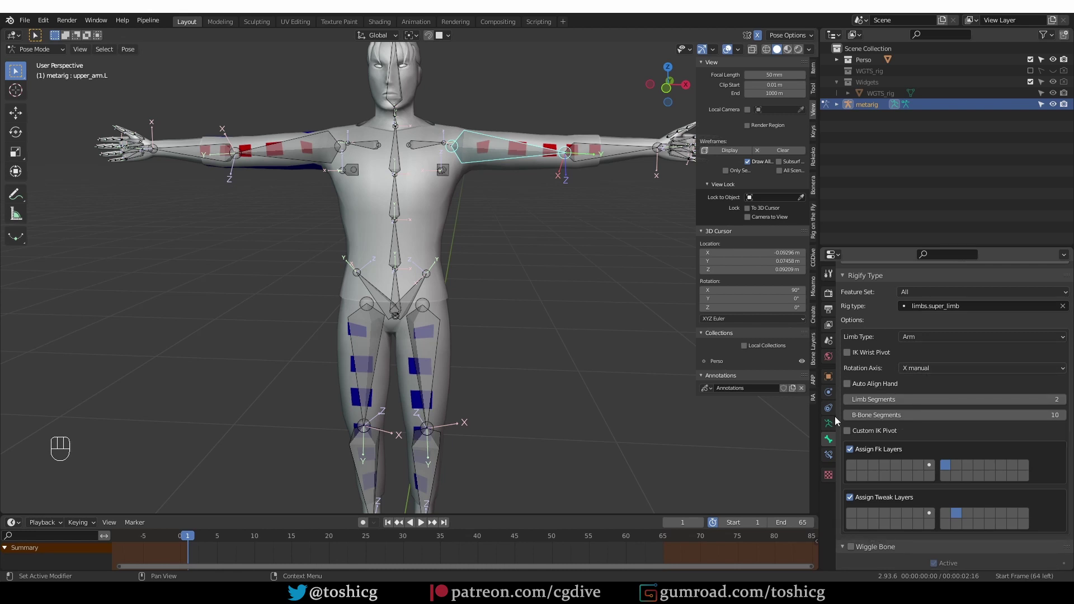
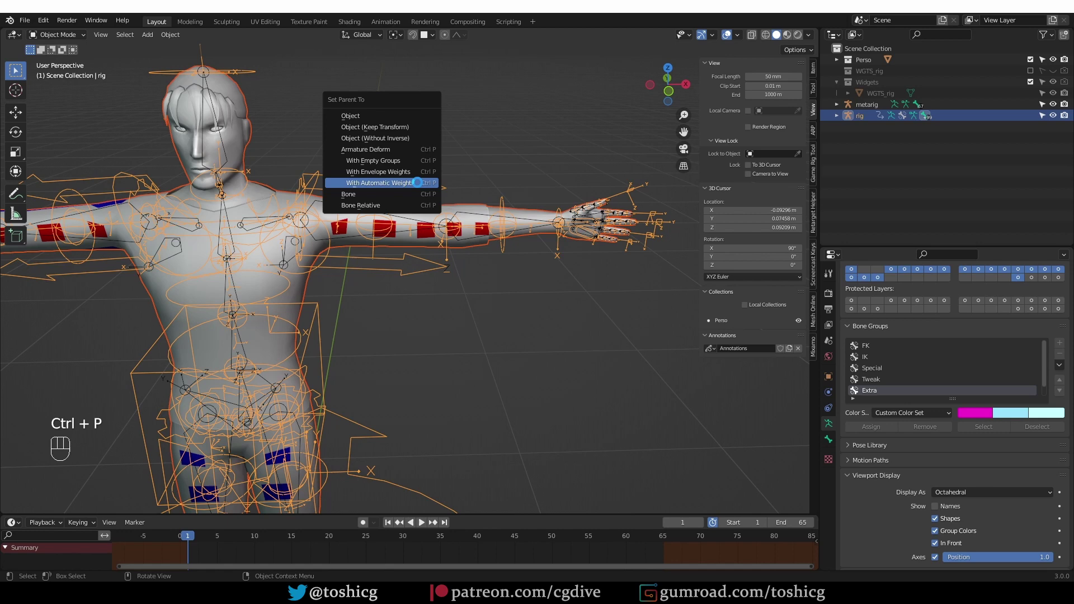
Check the bound mesh at the chest, toggle rest/pose position, and orbit over to the left arm.
middle_click(398, 254)
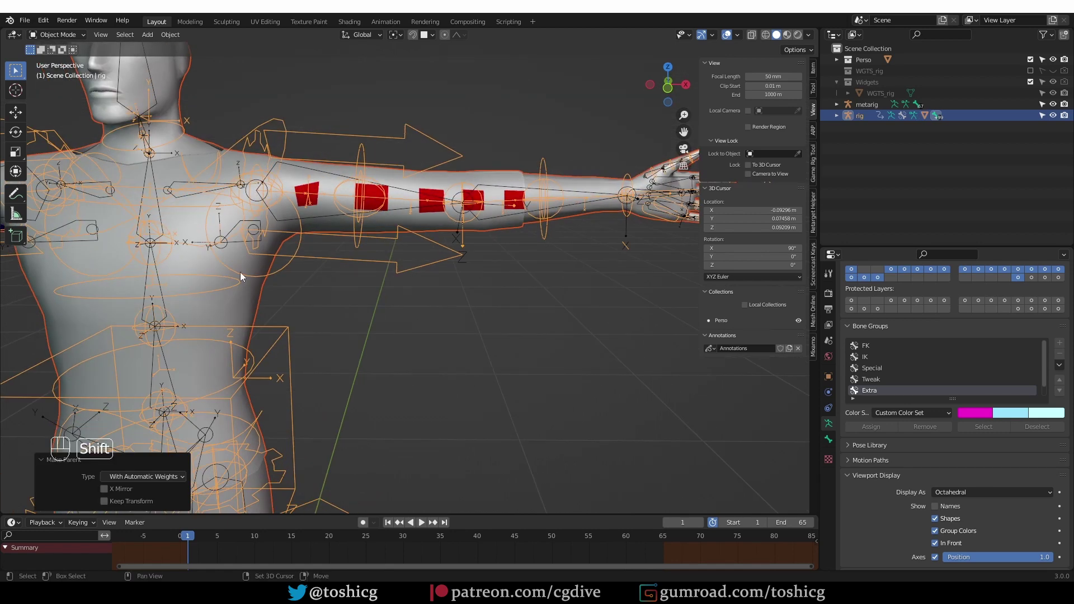
drag(271, 273, 556, 296)
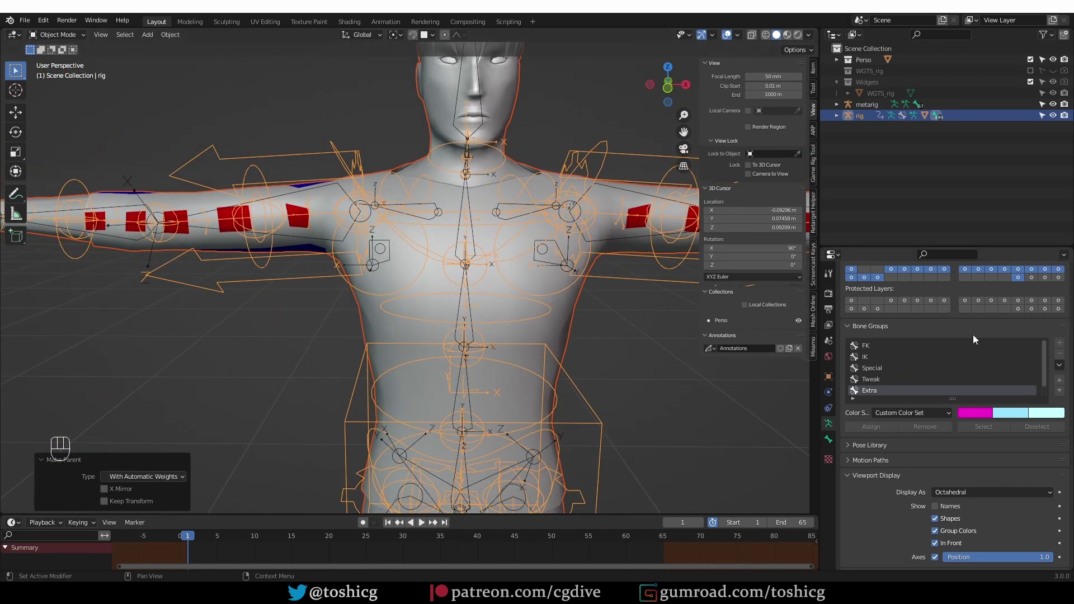
click(1000, 290)
click(909, 287)
middle_click(607, 305)
drag(1030, 292, 920, 295)
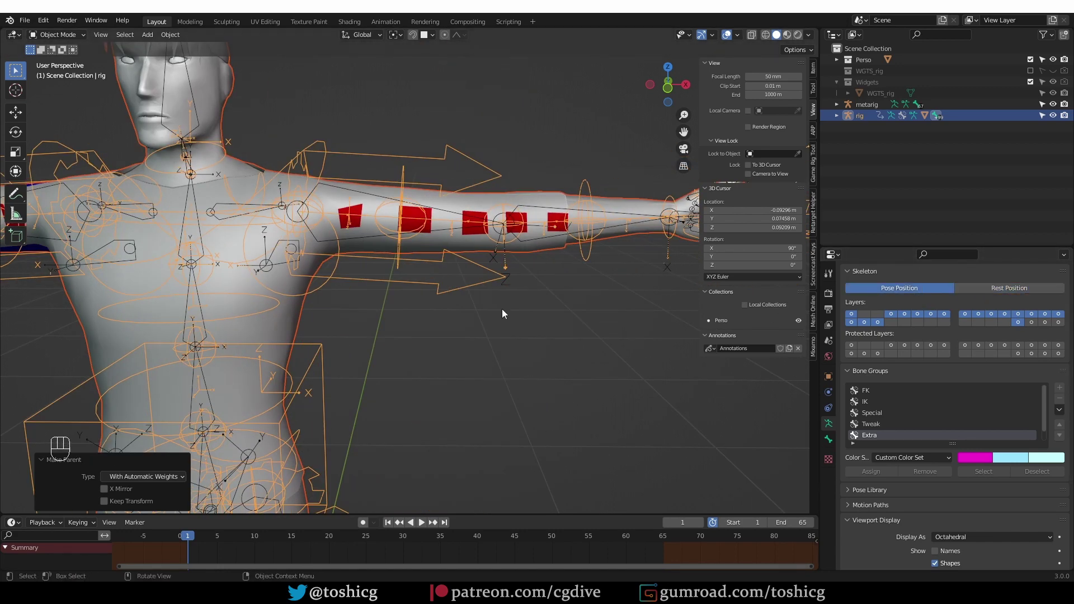
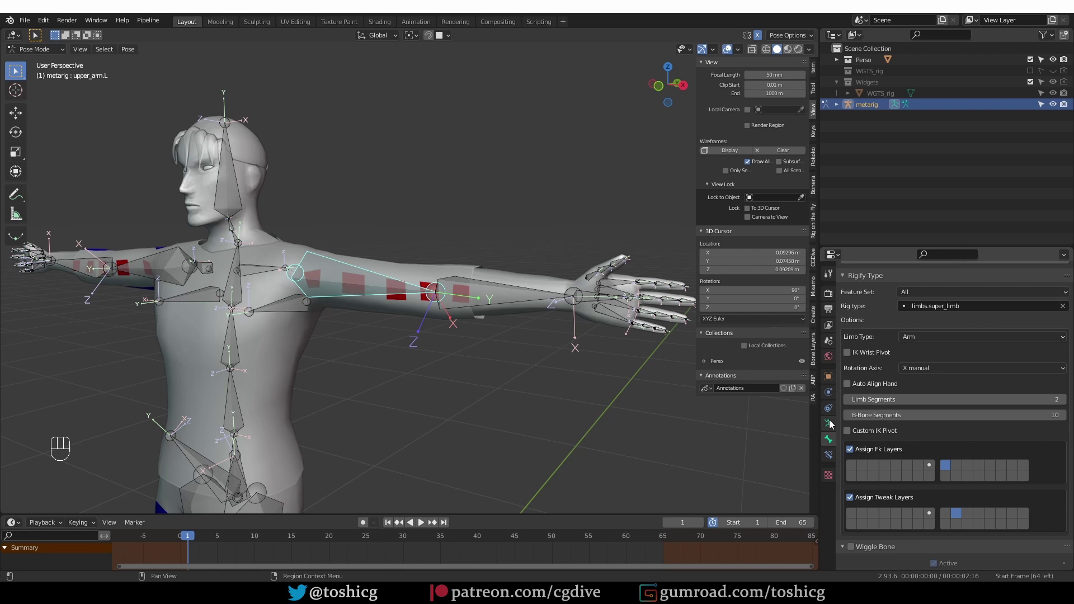
Enable bone Axes display on the metarig and zoom in on the left arm bones.
click(832, 425)
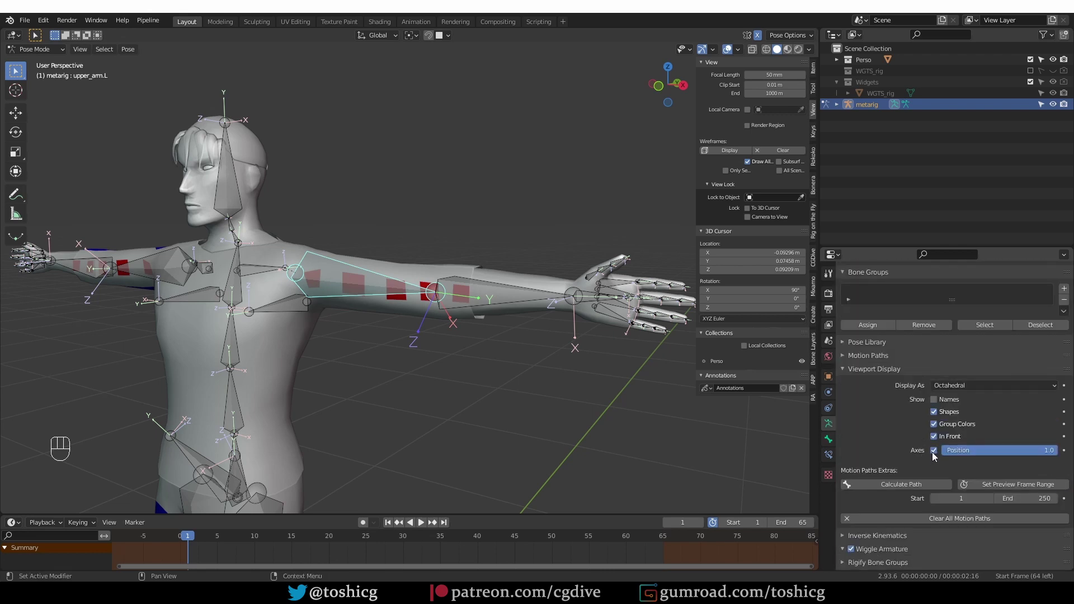
drag(937, 454, 478, 331)
middle_click(478, 331)
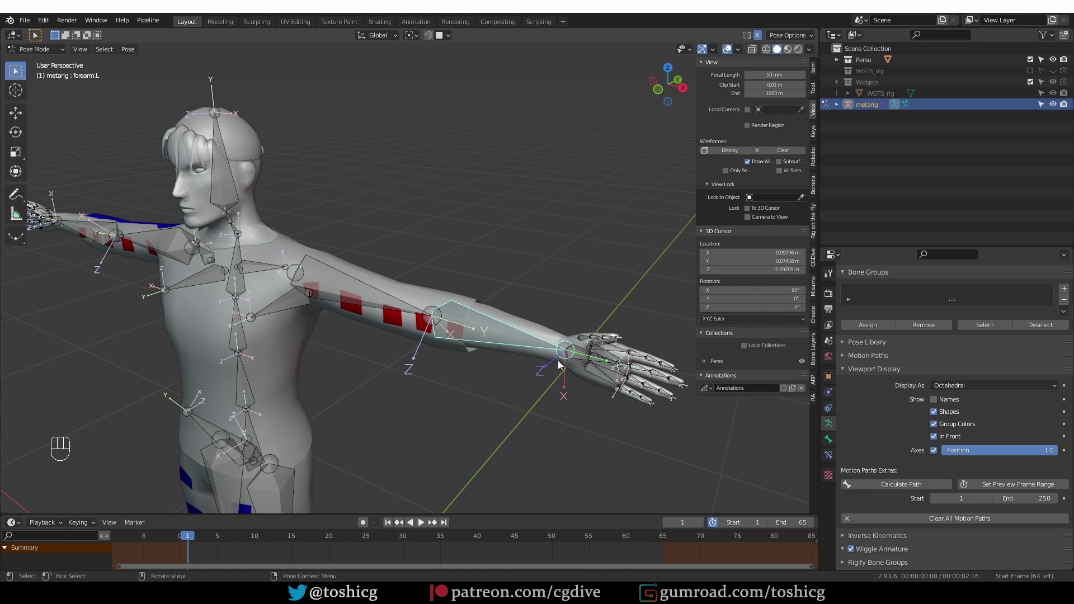
drag(361, 311, 383, 323)
middle_click(383, 324)
middle_click(403, 331)
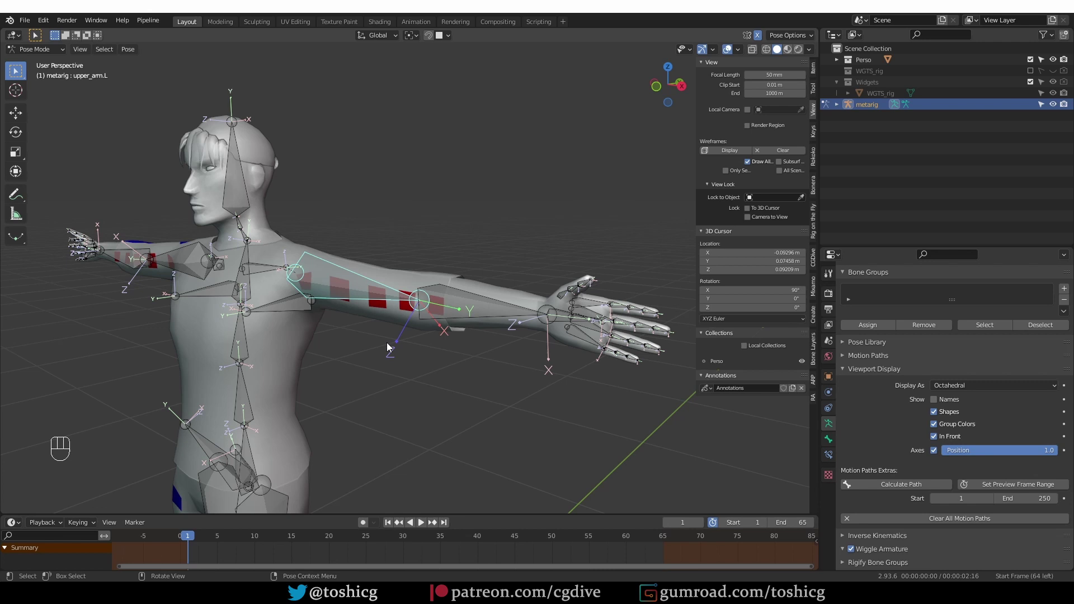
middle_click(394, 356)
Enable X-Axis Mirror in edit mode, adjust the arm rolls, regenerate the rig and select the character mesh.
key(Tab)
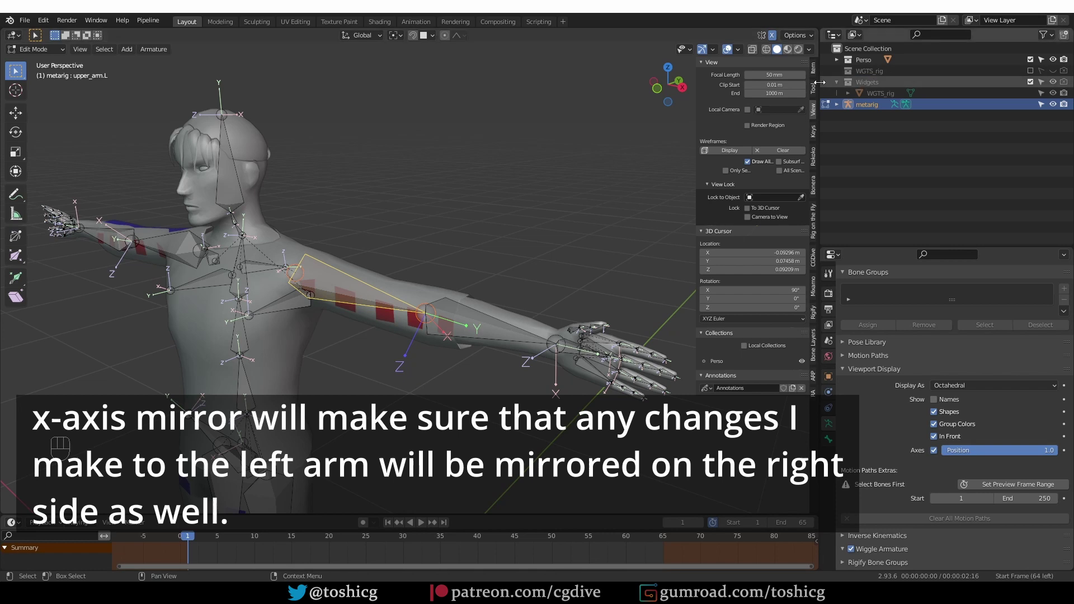
drag(818, 91, 727, 153)
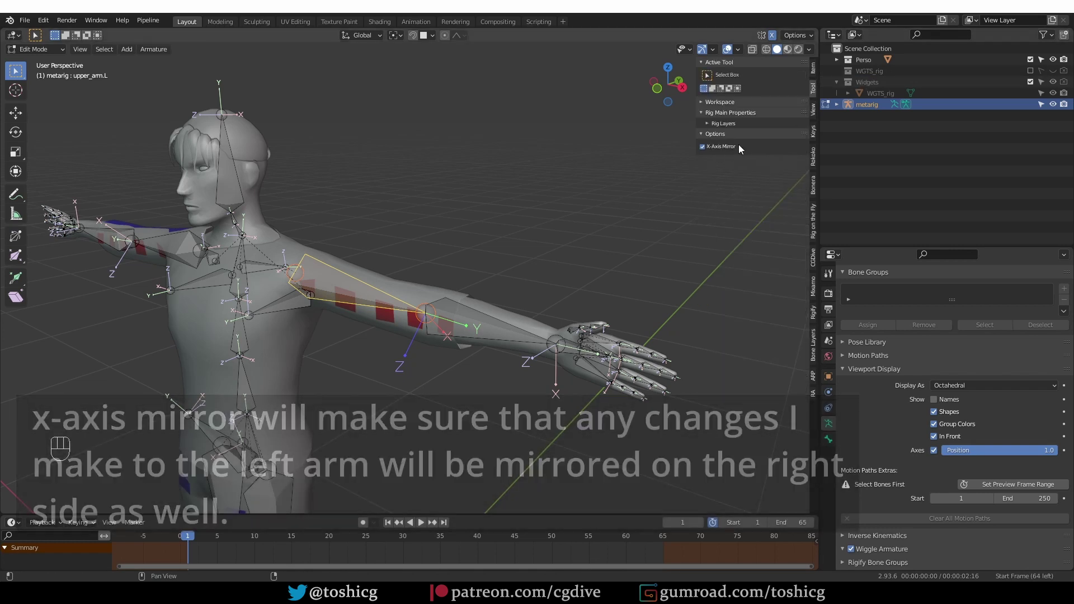
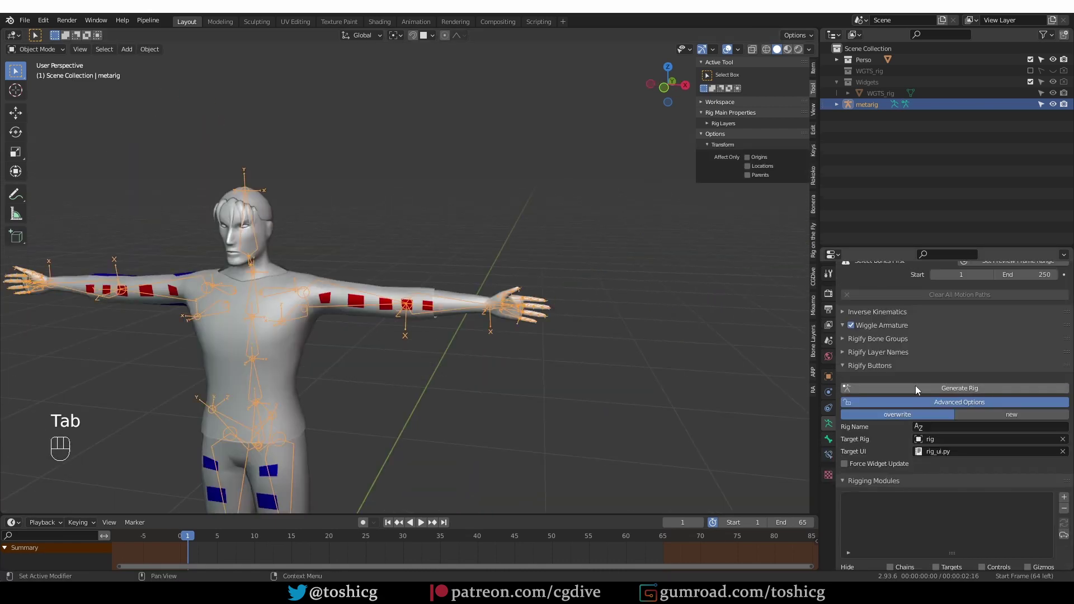
click(925, 392)
click(438, 277)
Parent the body mesh to the rig with Armature Deform > With Automatic Weights.
click(396, 251)
key(ctrl+p)
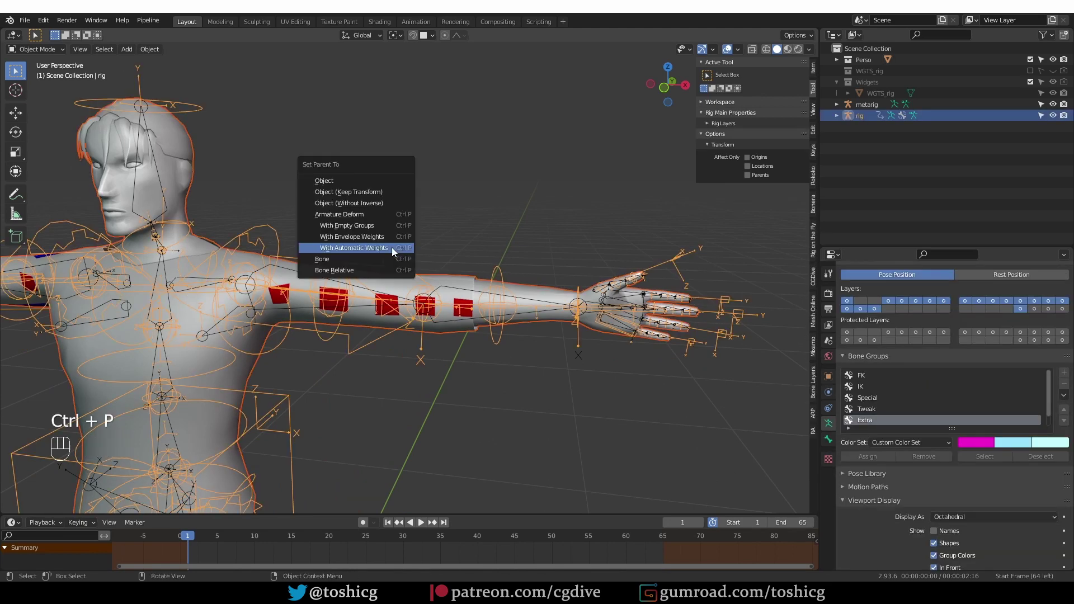
click(433, 317)
Toggle the rig between Rest Position and Pose Position, ending in Pose Position.
click(468, 300)
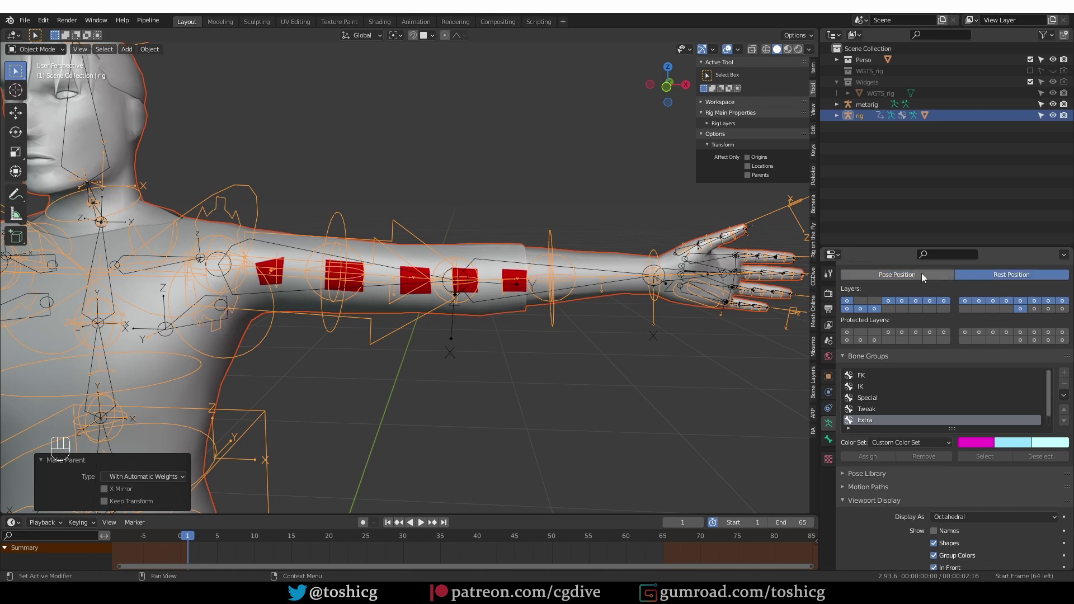
click(912, 275)
click(1001, 274)
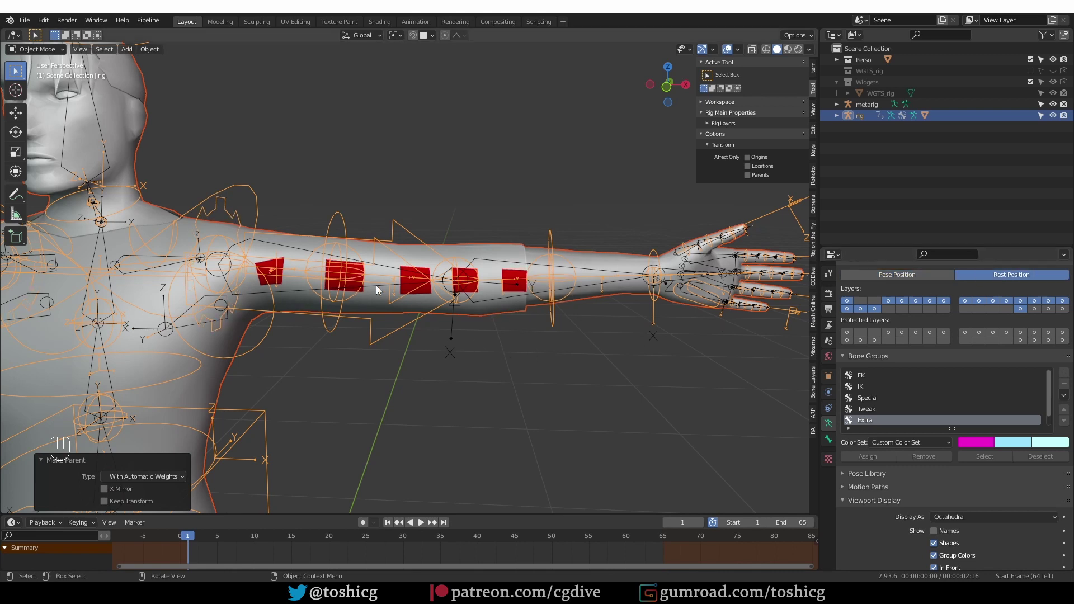
drag(926, 277, 993, 272)
click(999, 274)
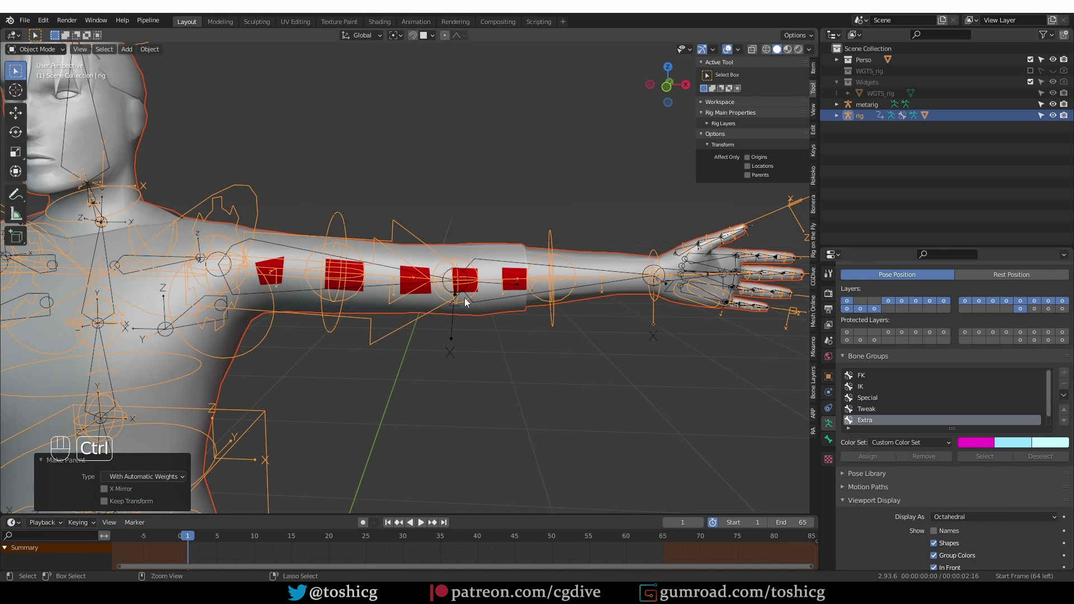
Undo back into metarig edit mode and match the rolls of upper_arm.L and forearm.L with Shift+N.
key(ctrl+z)
key(ctrl+z)
key(ctrl+z)
key(ctrl+z)
key(ctrl+z)
key(ctrl+z)
key(ctrl+z)
key(ctrl+z)
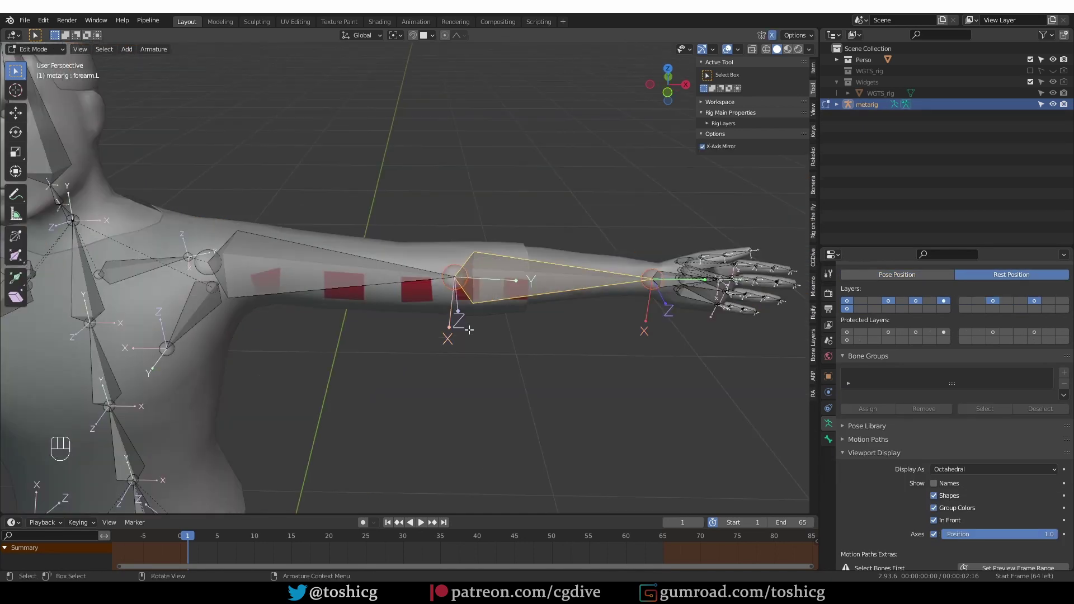
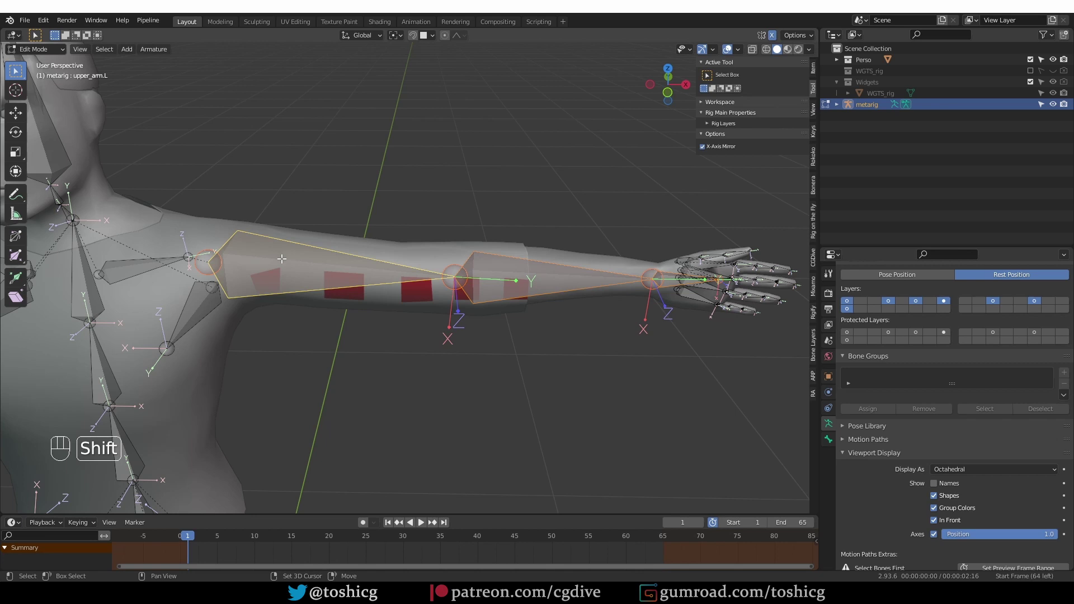
key(shift+n)
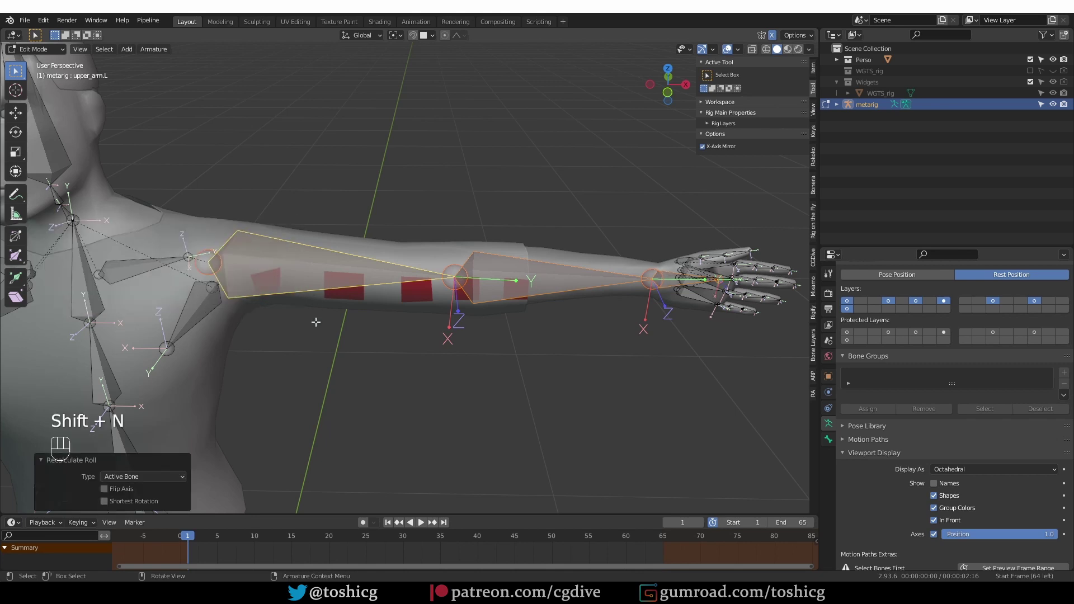
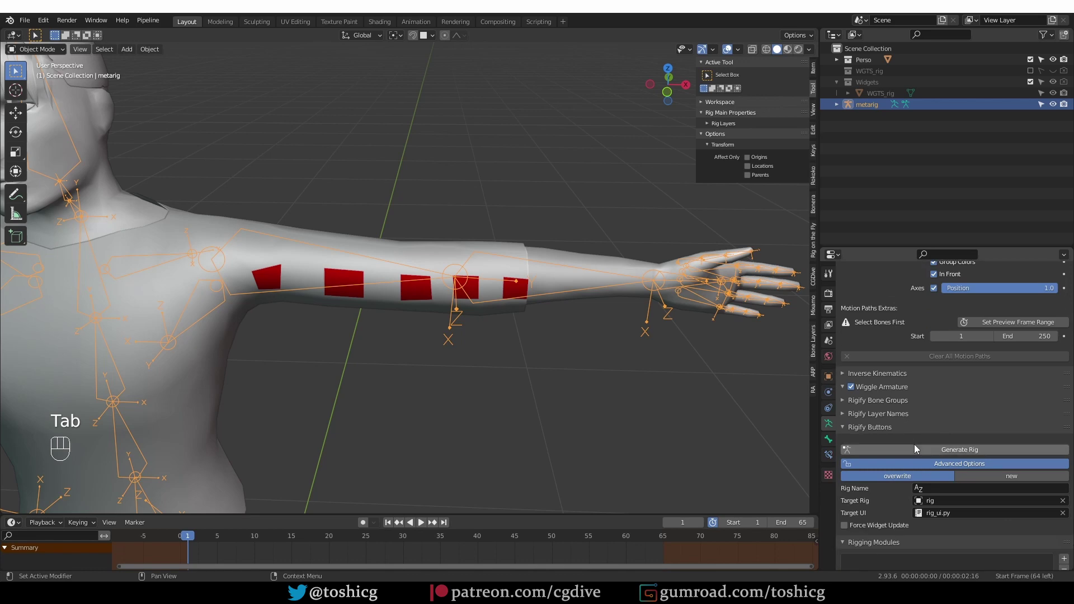
Regenerate the rig from the corrected metarig and compare its rest and pose states.
click(429, 224)
key(ctrl+p)
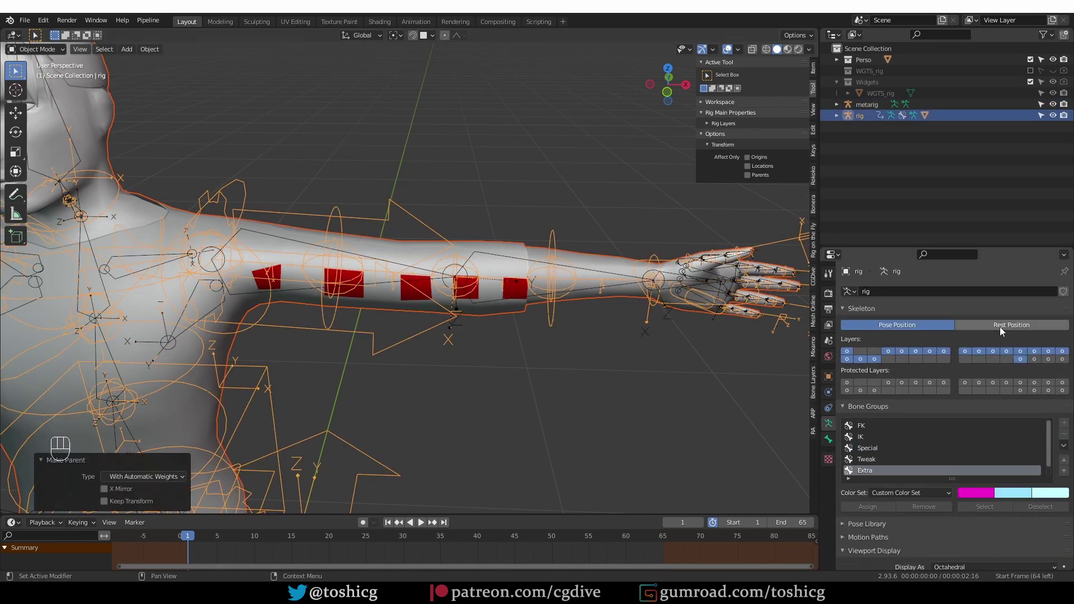
drag(1003, 330, 895, 333)
drag(894, 327, 971, 324)
click(916, 325)
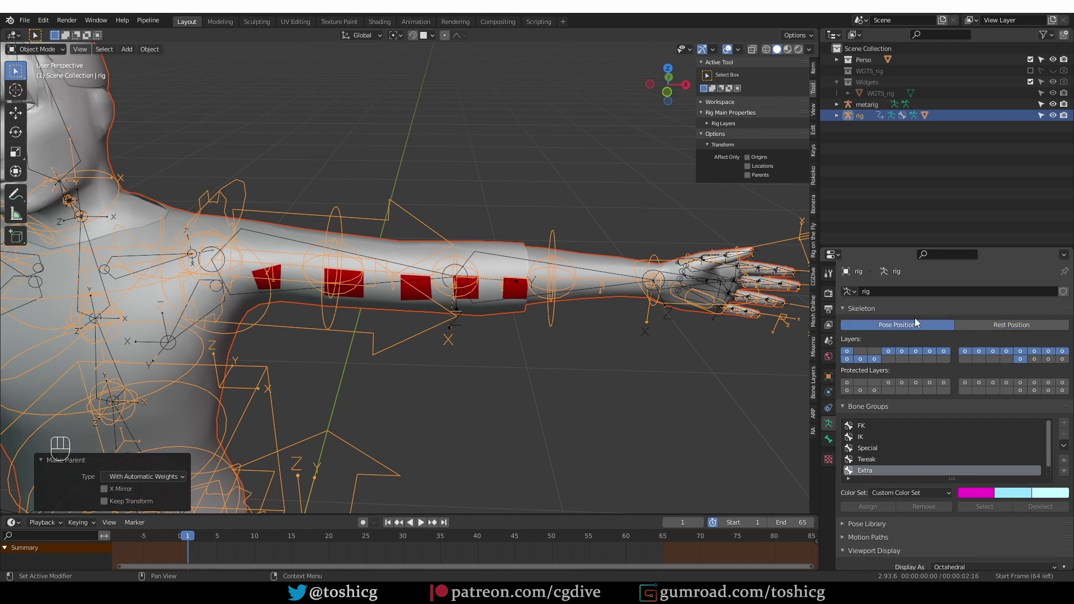
Orbit the viewport to frame the whole left arm and its controls from a fresh angle.
middle_click(651, 316)
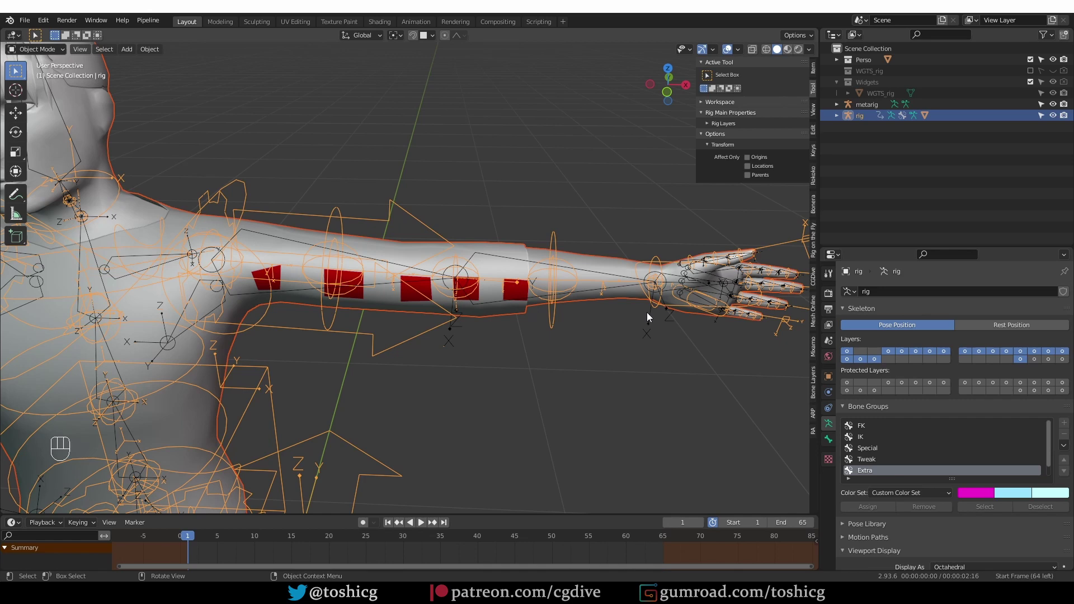
drag(652, 309, 571, 280)
drag(571, 280, 571, 256)
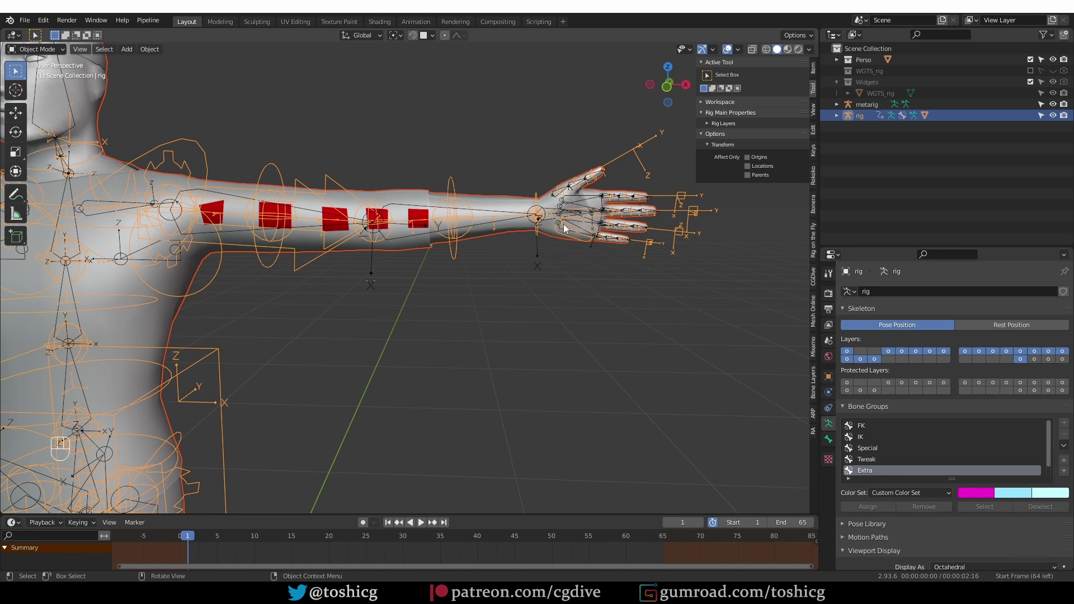
Enter Edit Mode on the body mesh with X-ray enabled to see all vertices.
click(552, 206)
key(Tab)
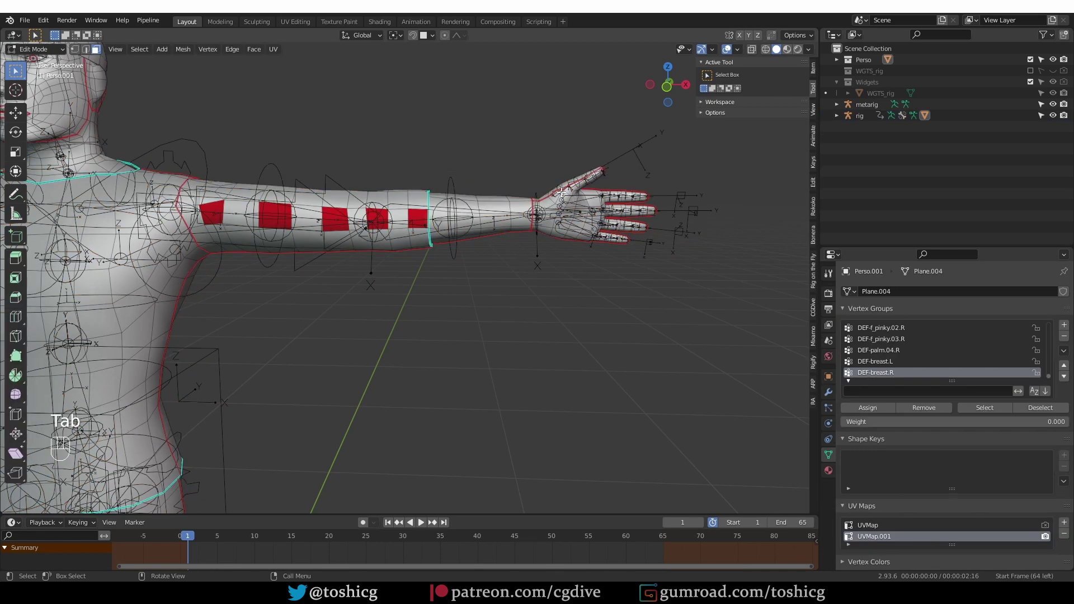
key(z)
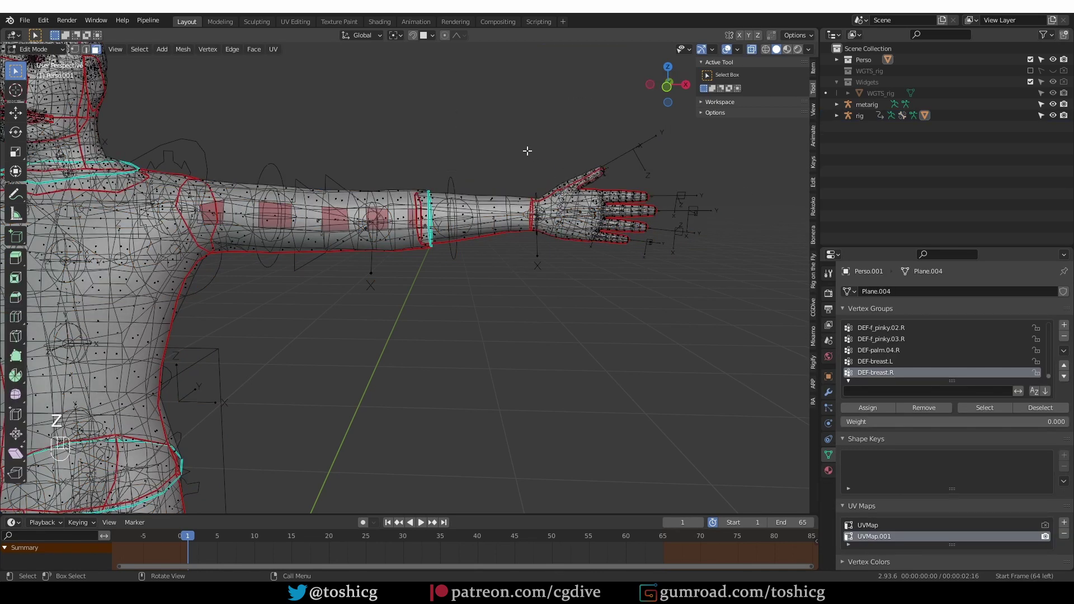
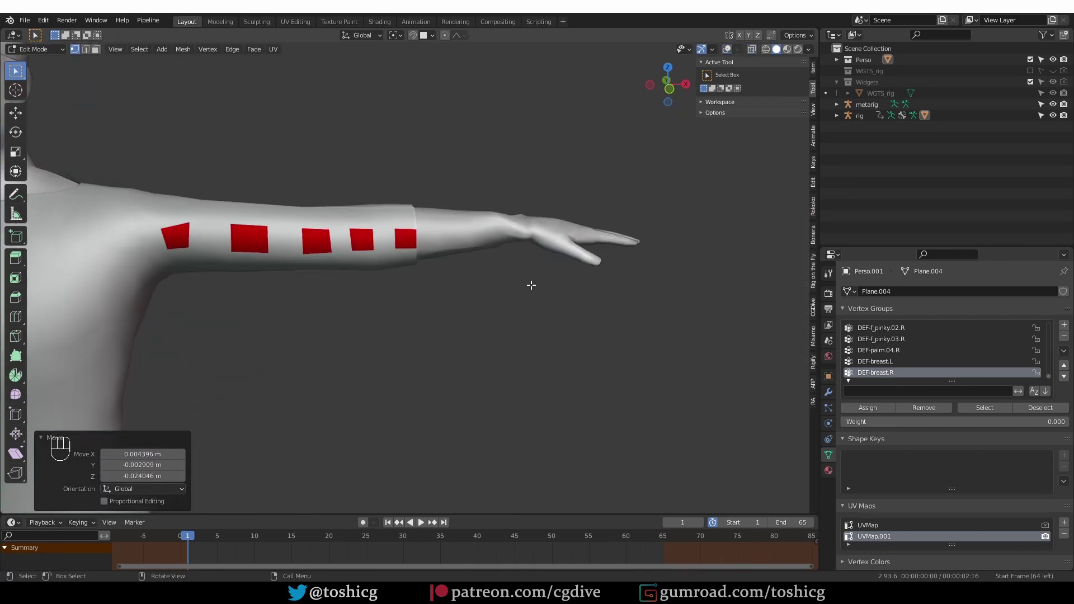
Select the connected left-hand geometry, view it from the top, and nudge it into place.
key(Tab)
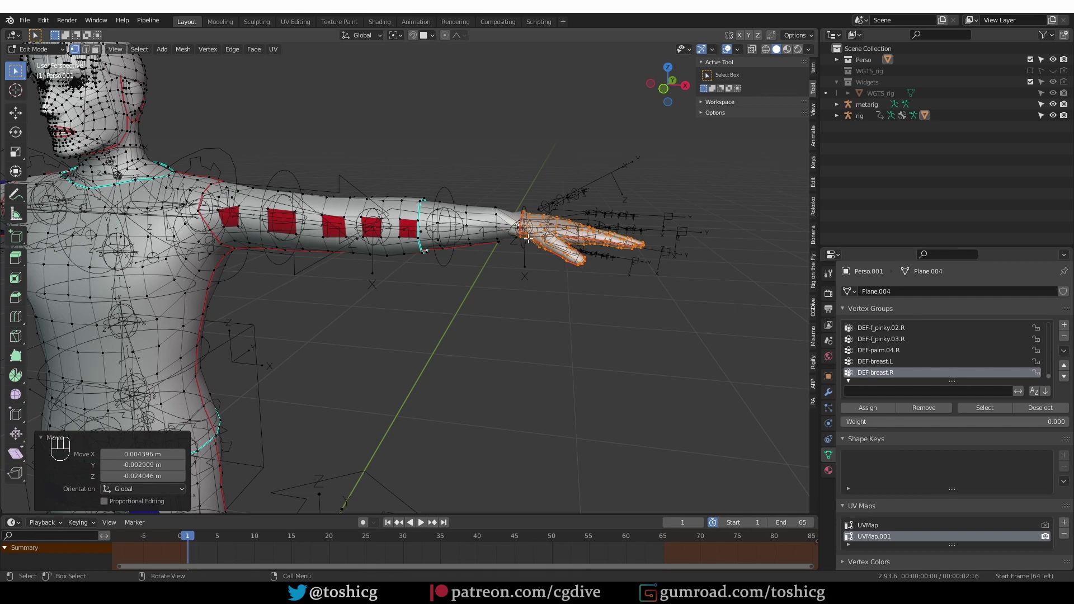
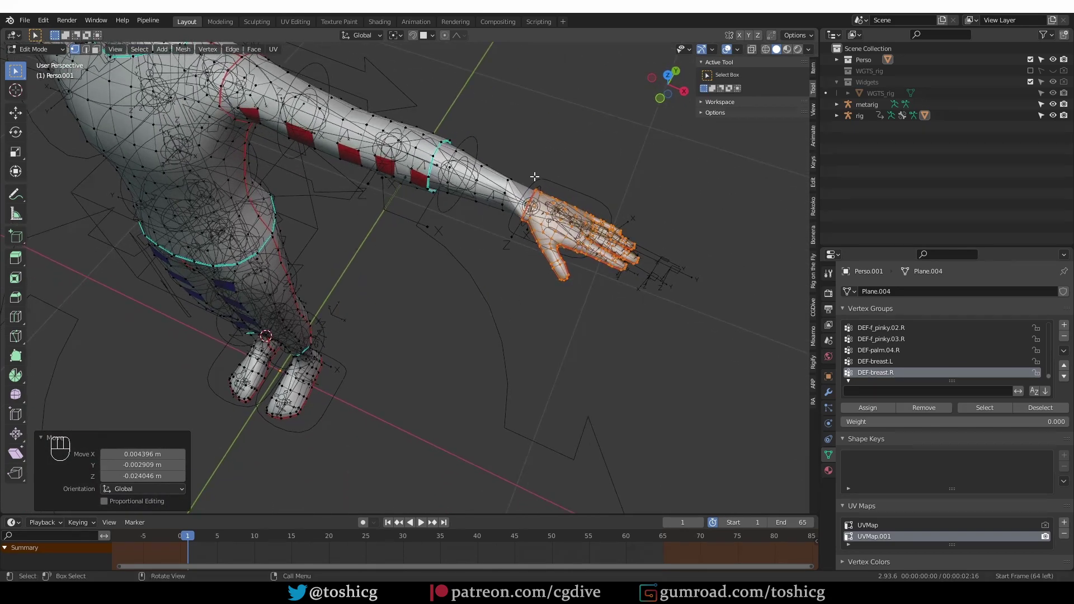
key(KP_7)
key(g)
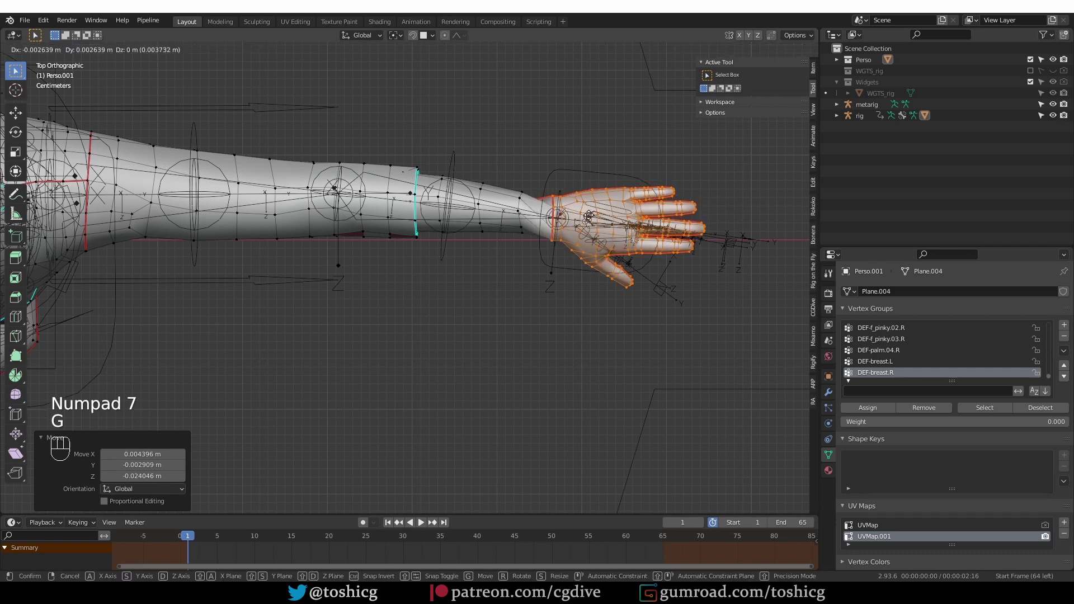
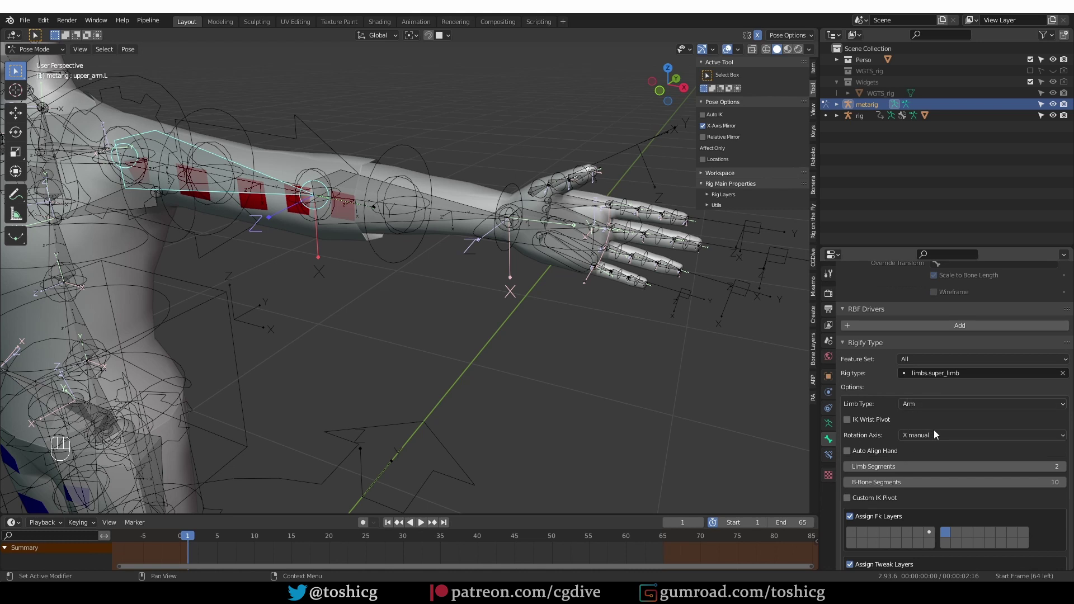
Set upper_arm.L's Rigify rotation axis to manual X and regenerate the rig.
drag(931, 438, 894, 483)
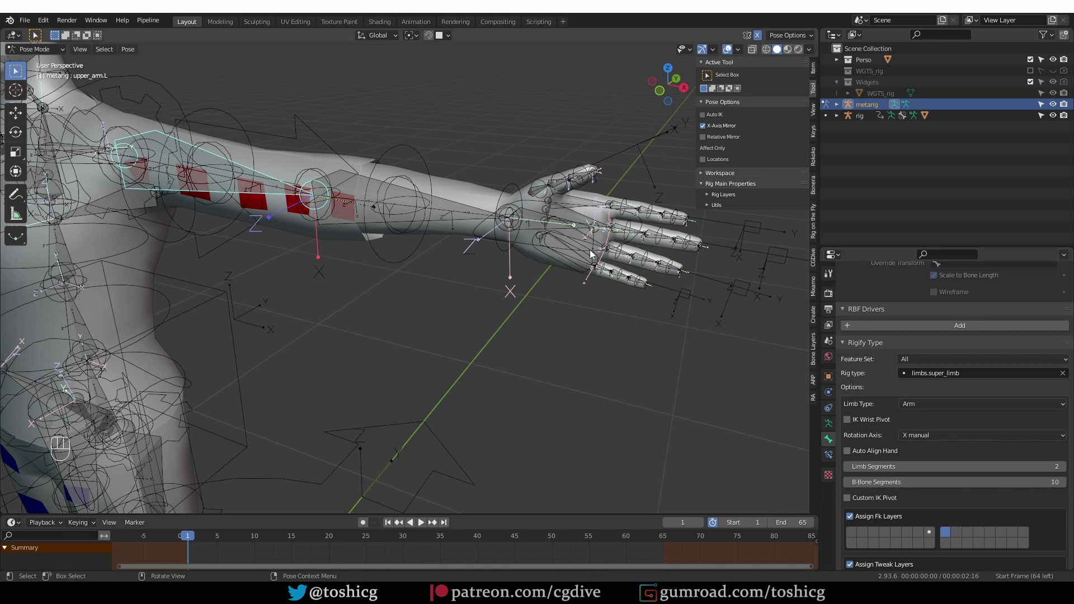
key(q)
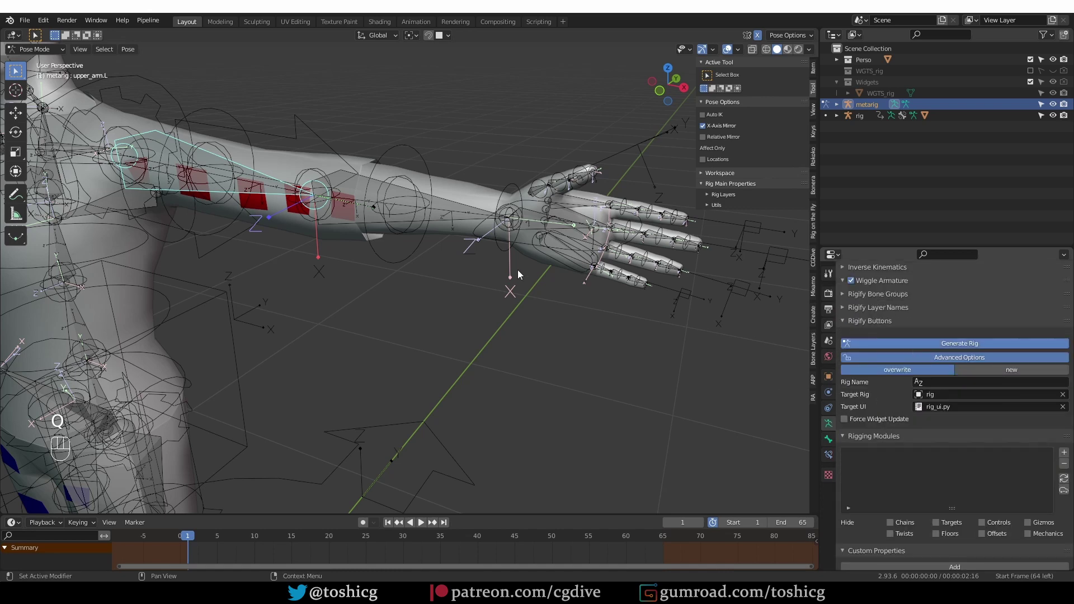
Enter Pose Mode on the regenerated rig and grab the hand_ik.L control.
middle_click(549, 299)
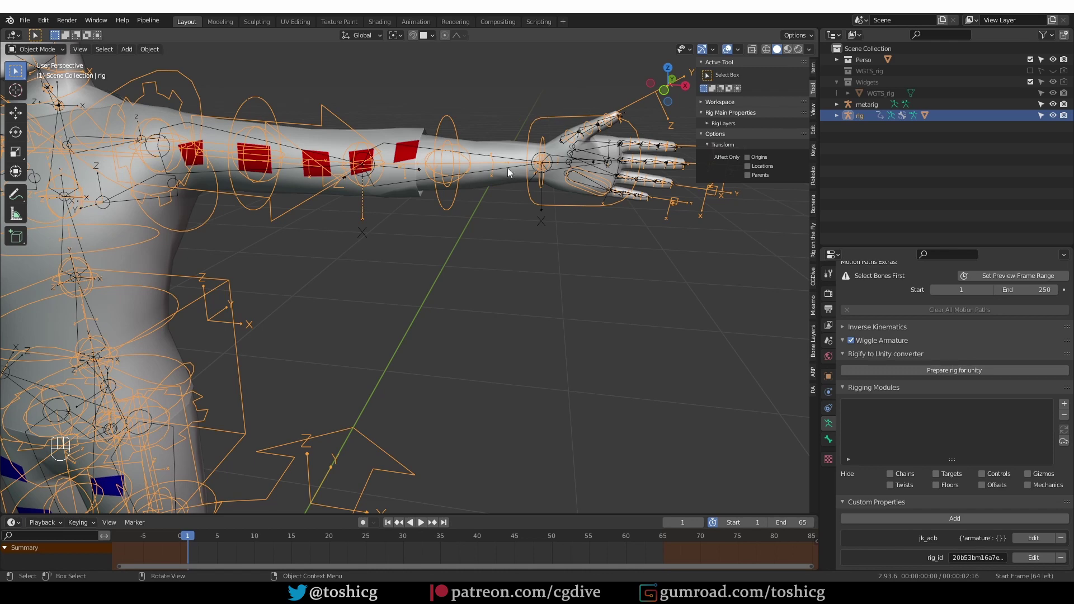
key(Tab)
click(564, 216)
click(572, 210)
key(g)
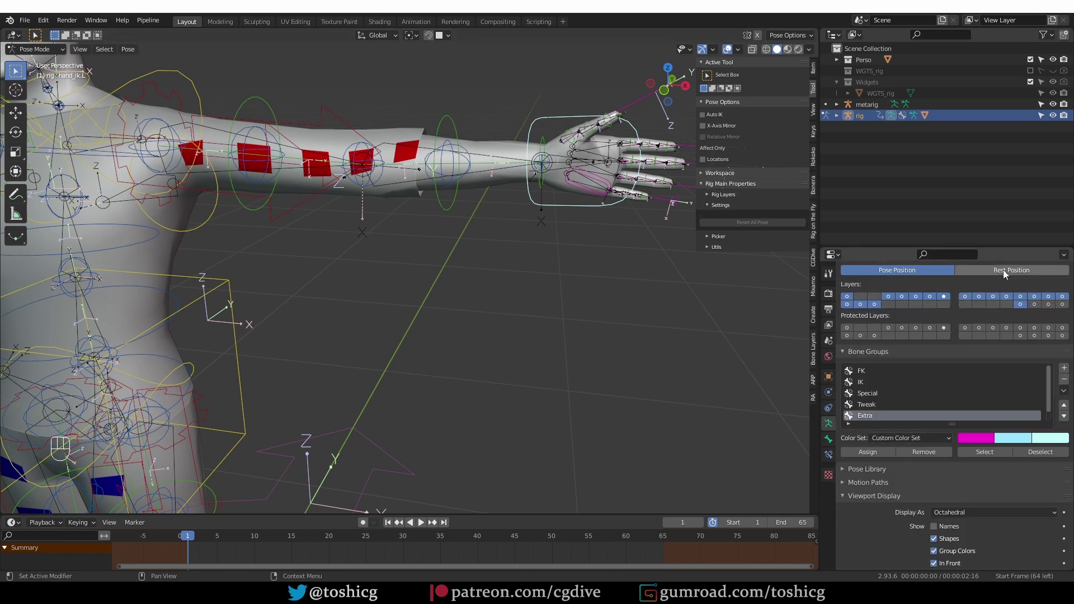
Orbit around the arm to inspect the IK control and set the rig to Rest Position.
drag(945, 271, 1026, 274)
drag(909, 272, 588, 293)
drag(588, 293, 578, 304)
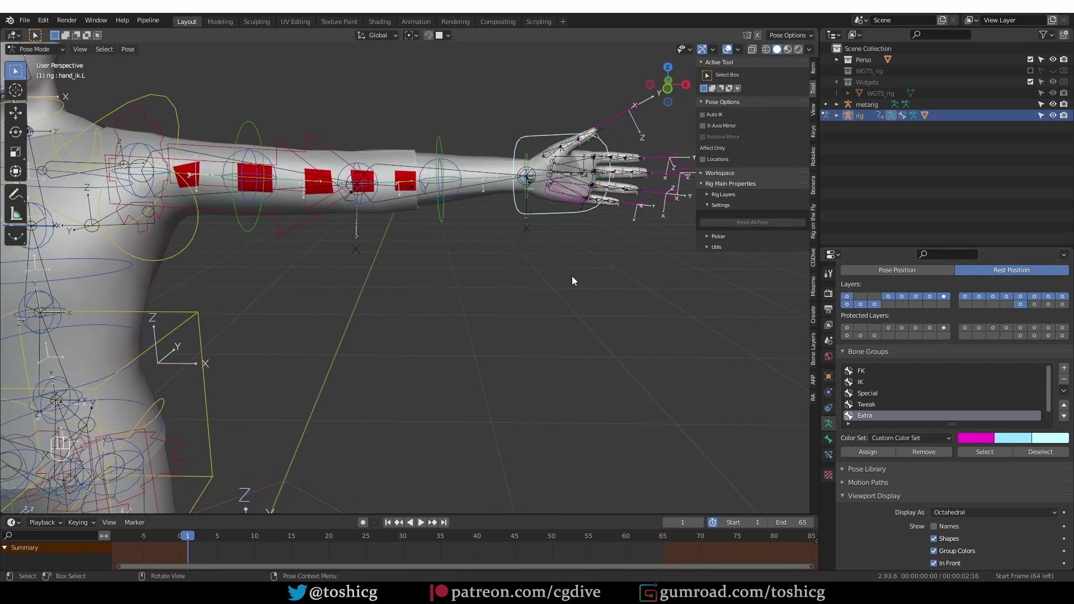
drag(576, 280, 521, 290)
Return to Object Mode and clear the body mesh's parent link to the rig.
key(Tab)
middle_click(482, 154)
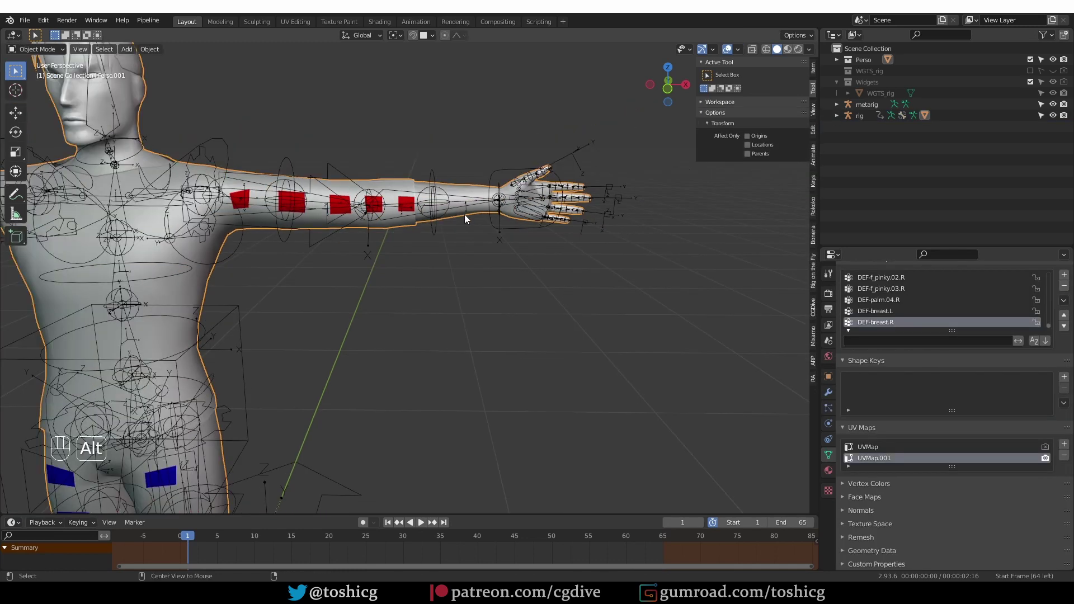
key(alt+p)
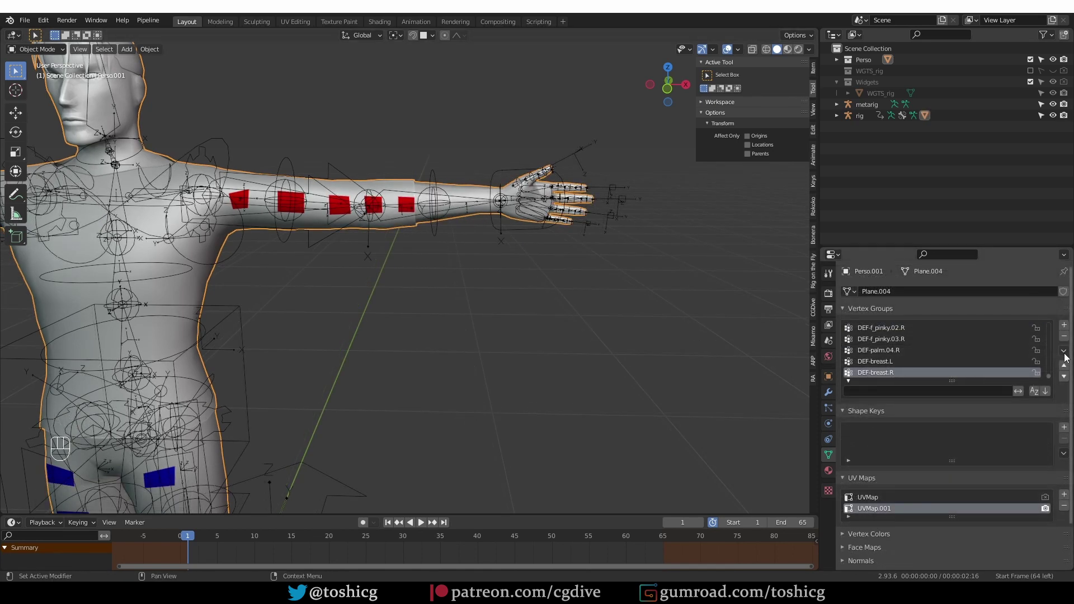
Delete all of the mesh's vertex groups via the Vertex Groups specials menu.
drag(1068, 357, 1014, 494)
drag(829, 397, 836, 375)
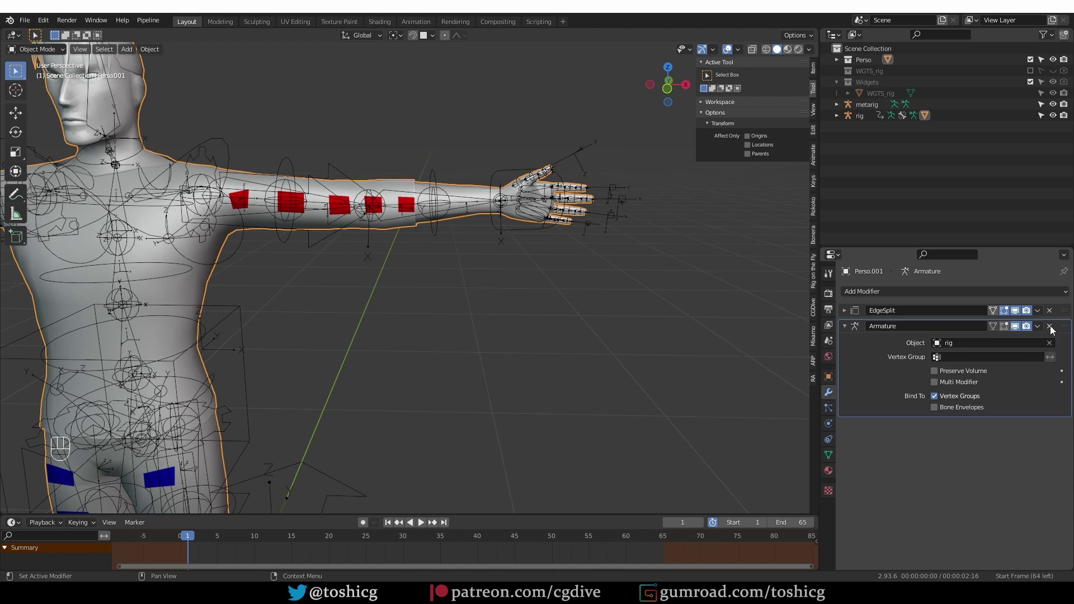